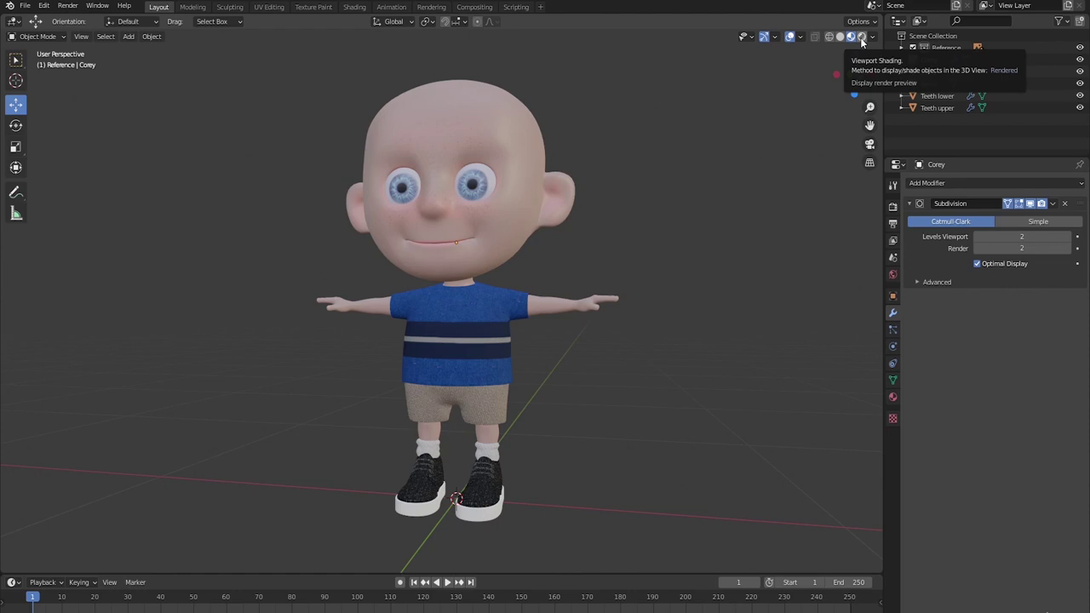
Switch the viewport to Rendered shading and orbit around Corey to inspect the unlit scene.
left_click(864, 43)
scroll("down", 3)
middle_click(594, 337)
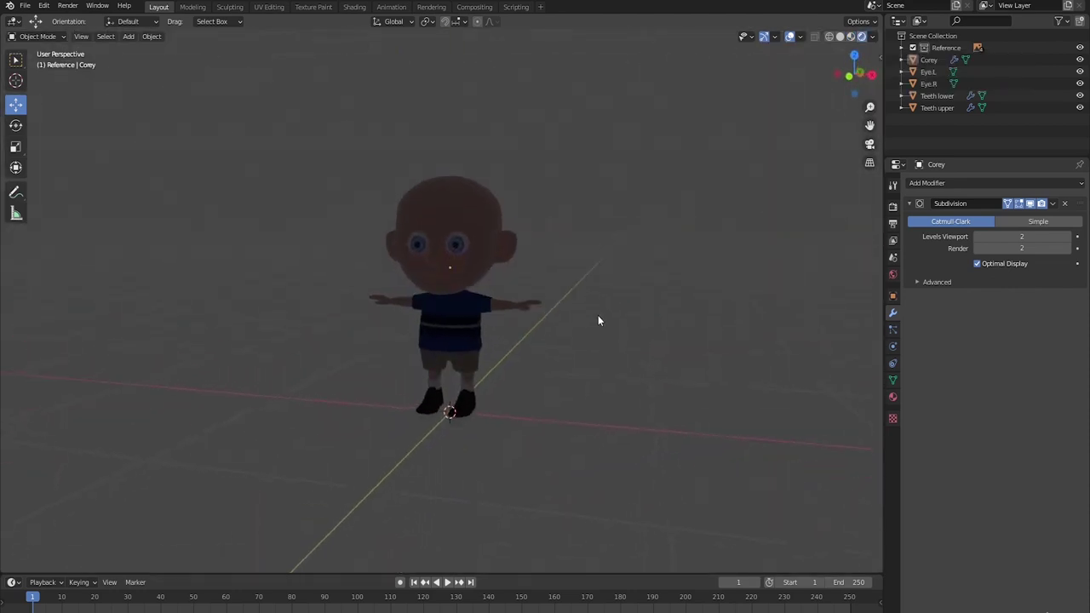
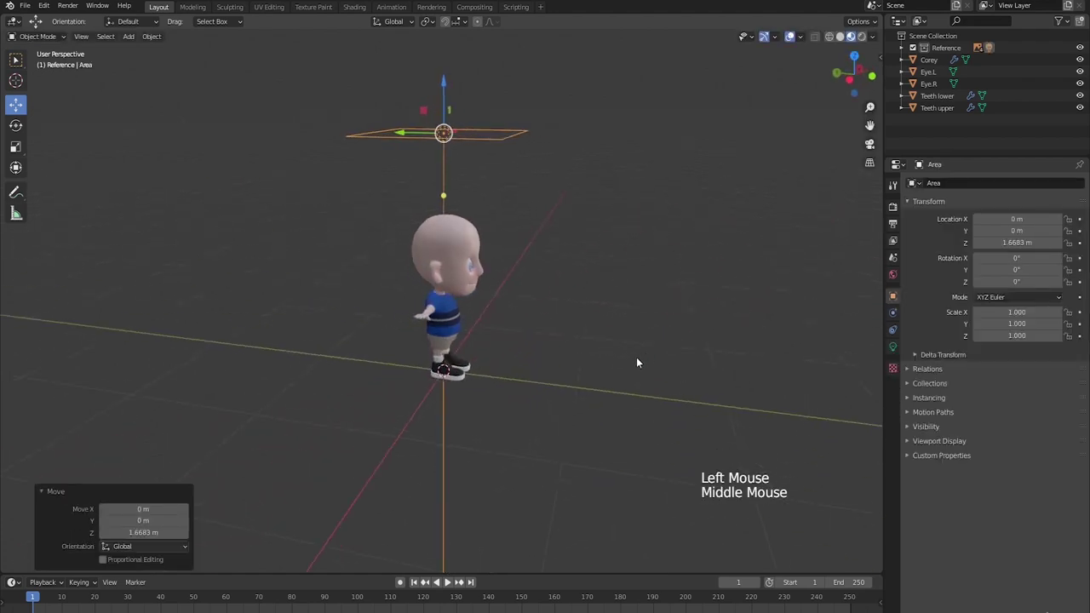
Tilt the area light about 64° around X and shift it sideways in front of Corey.
middle_click(634, 309)
middle_click(605, 425)
key("r")
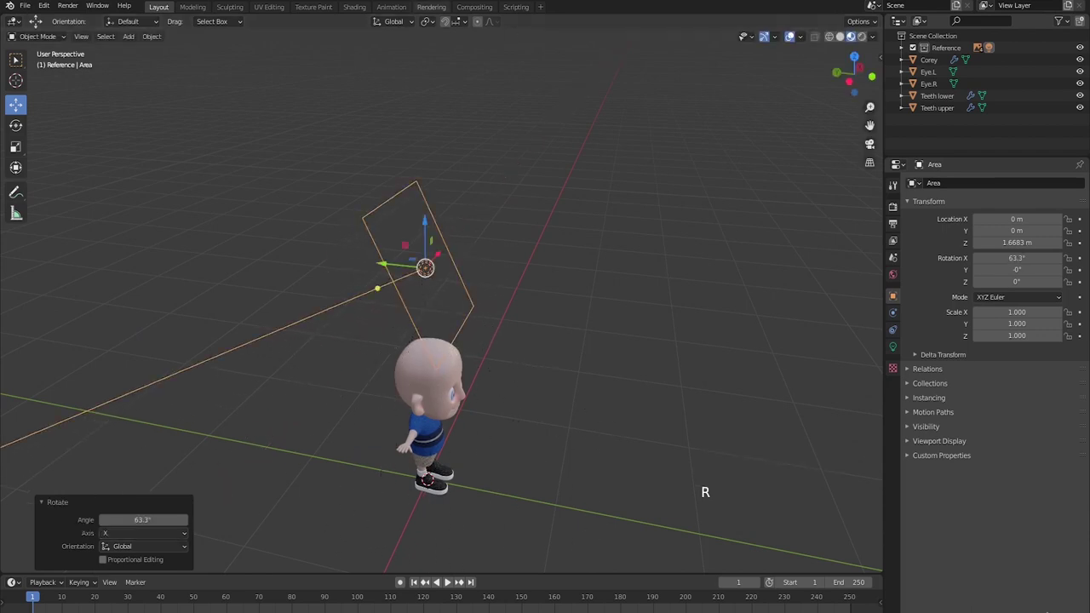
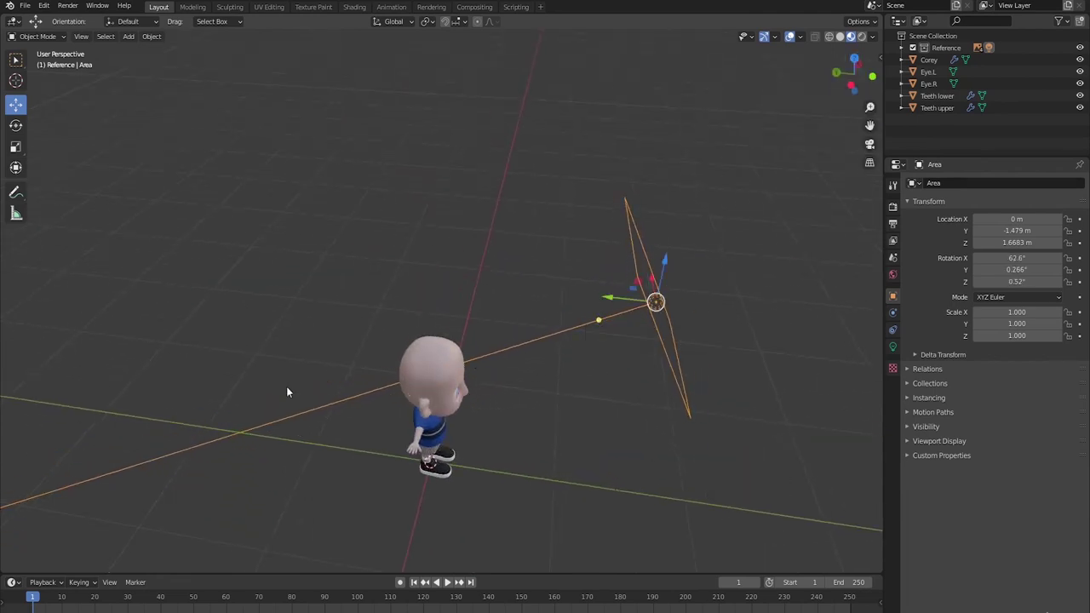
middle_click(780, 392)
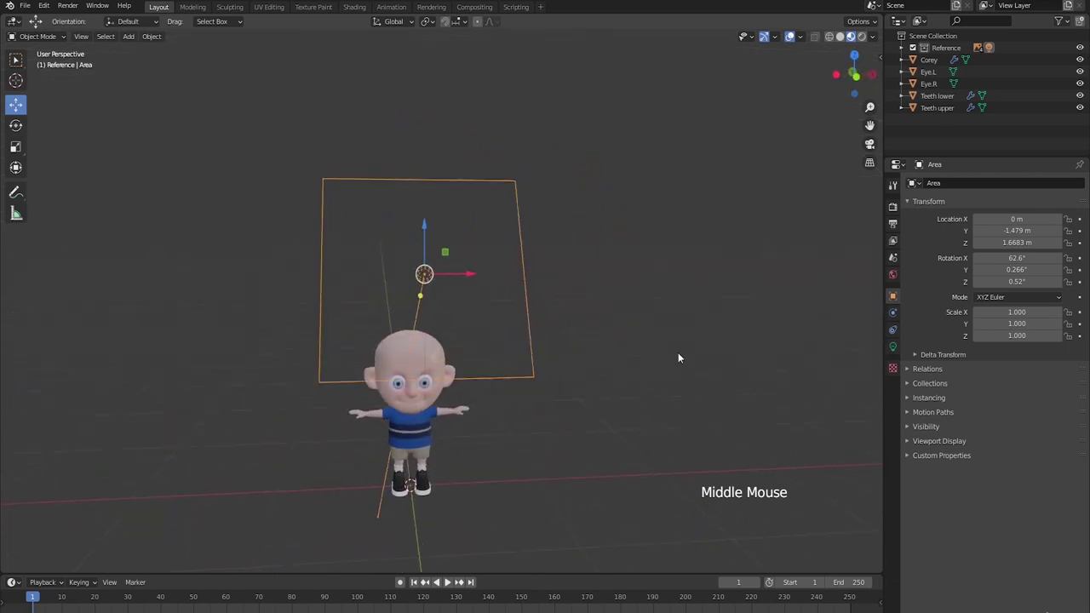
left_click(471, 276)
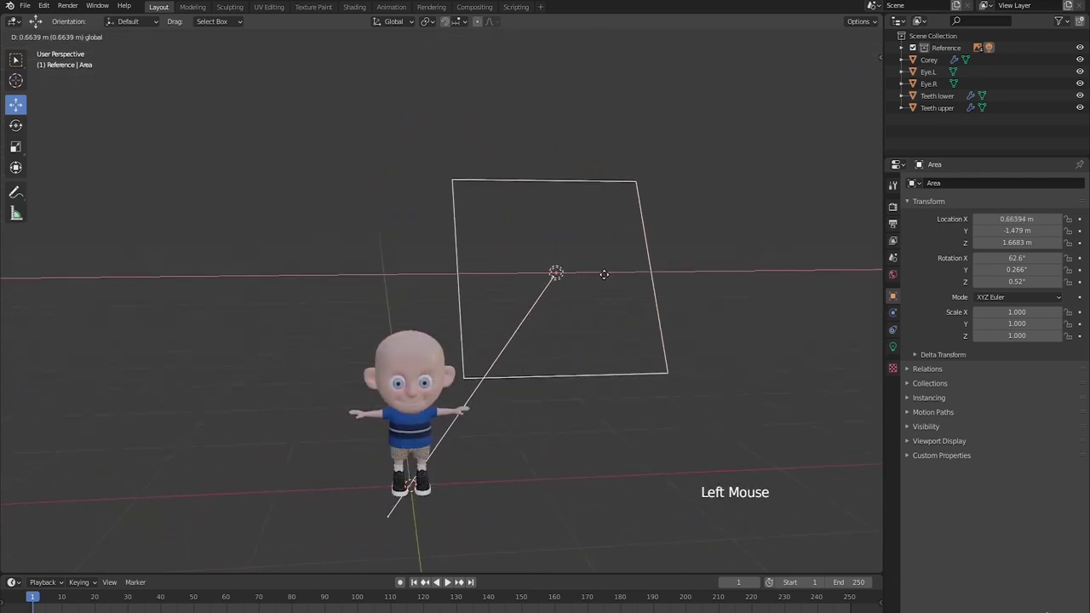
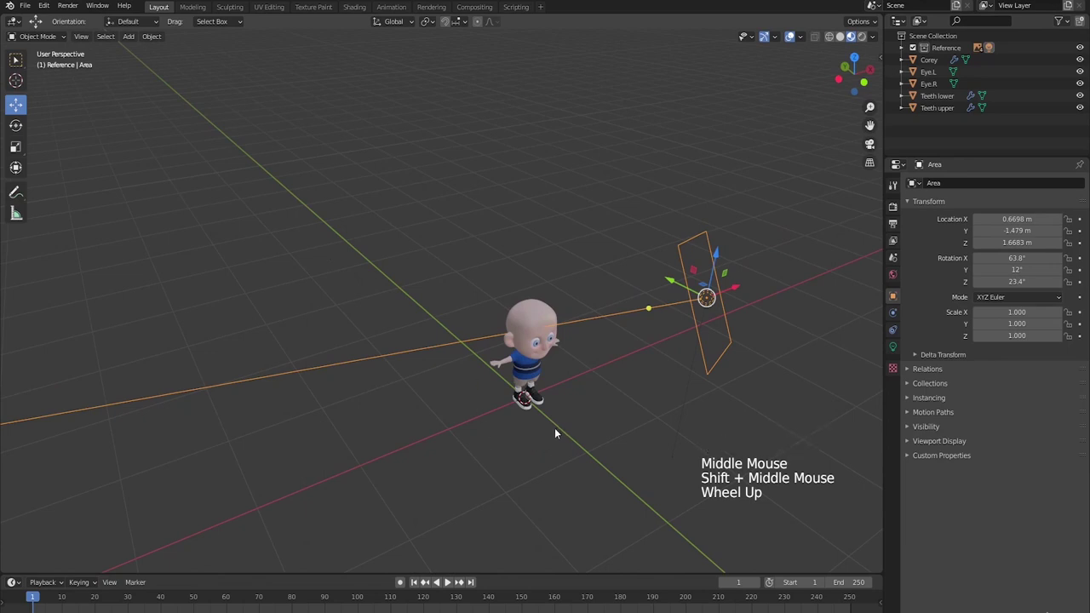
Add a spot light behind Corey at about 1.7 m height, rotated to aim down at him.
key("shift+a")
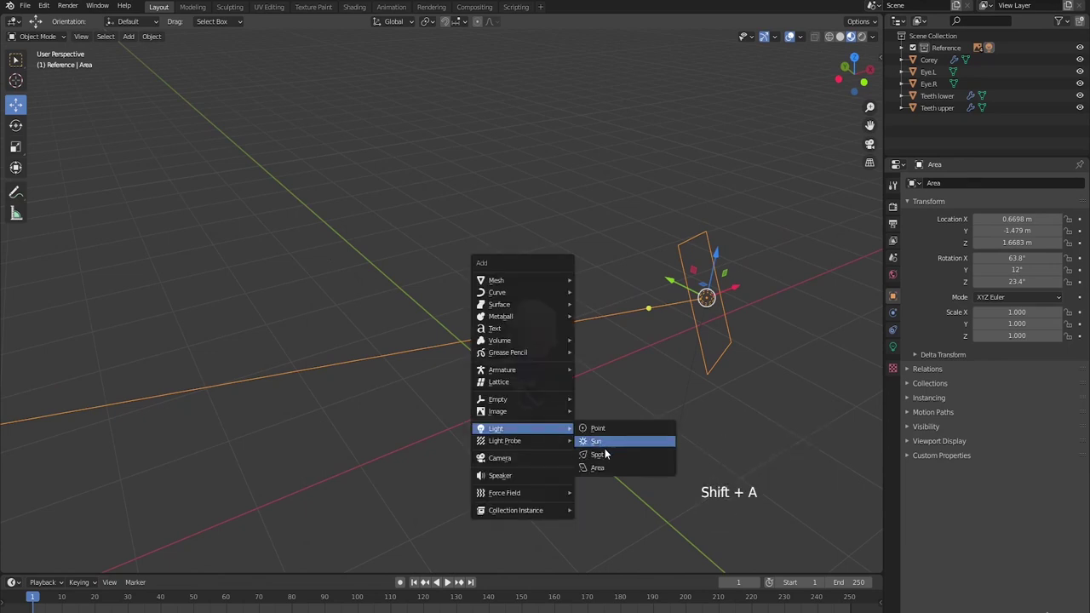
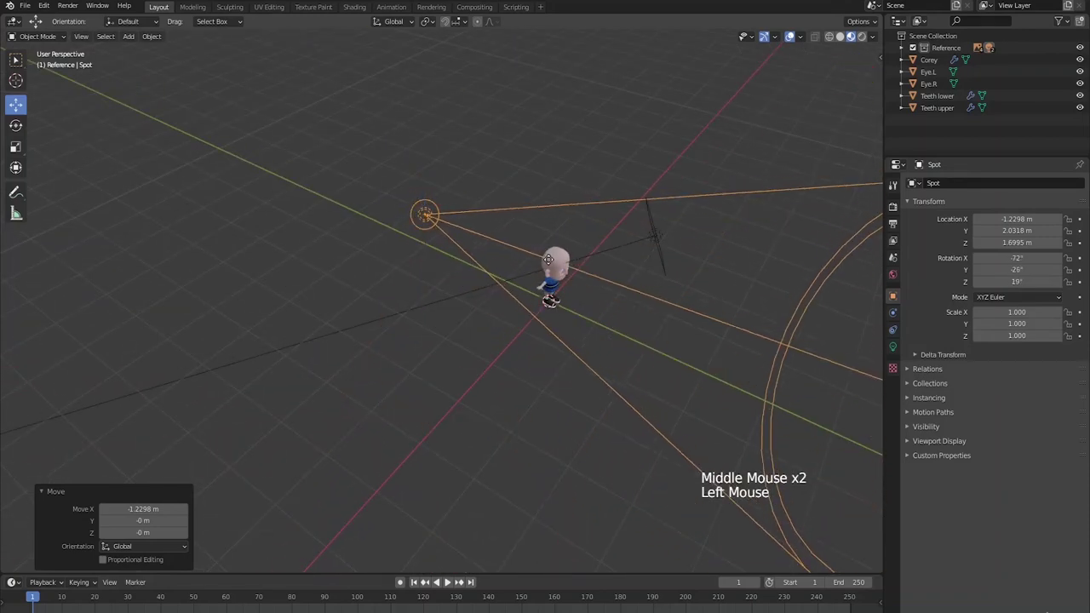
scroll("down", 3)
middle_click(643, 355)
scroll("up", 3)
middle_click(589, 360)
middle_click(433, 321)
scroll("up", 3)
middle_click(488, 332)
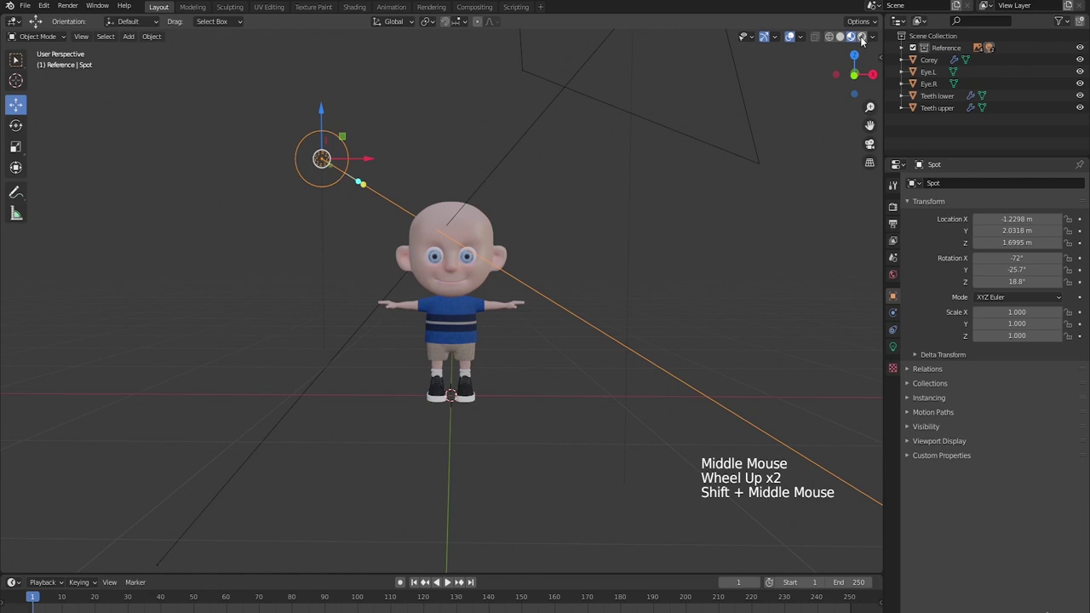
Select the area light and raise its power to 30 W in the light settings.
left_click(864, 42)
scroll("up", 3)
middle_click(546, 298)
scroll("down", 3)
left_click(500, 182)
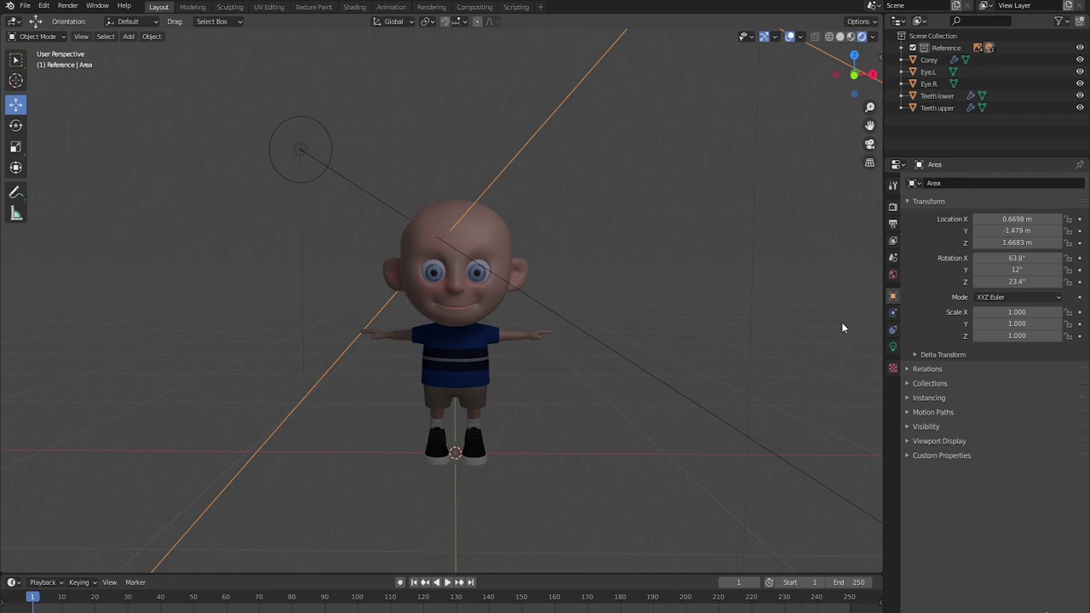
scroll("down", 3)
left_click(899, 354)
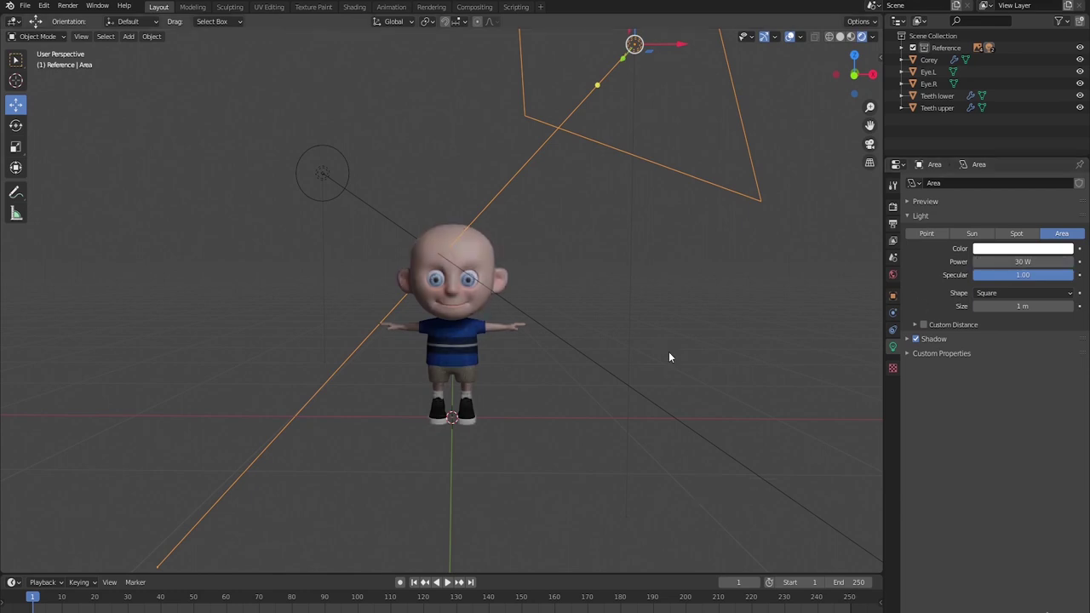
Select the spot light and set its power to 40 W, brightening Corey.
left_click(384, 219)
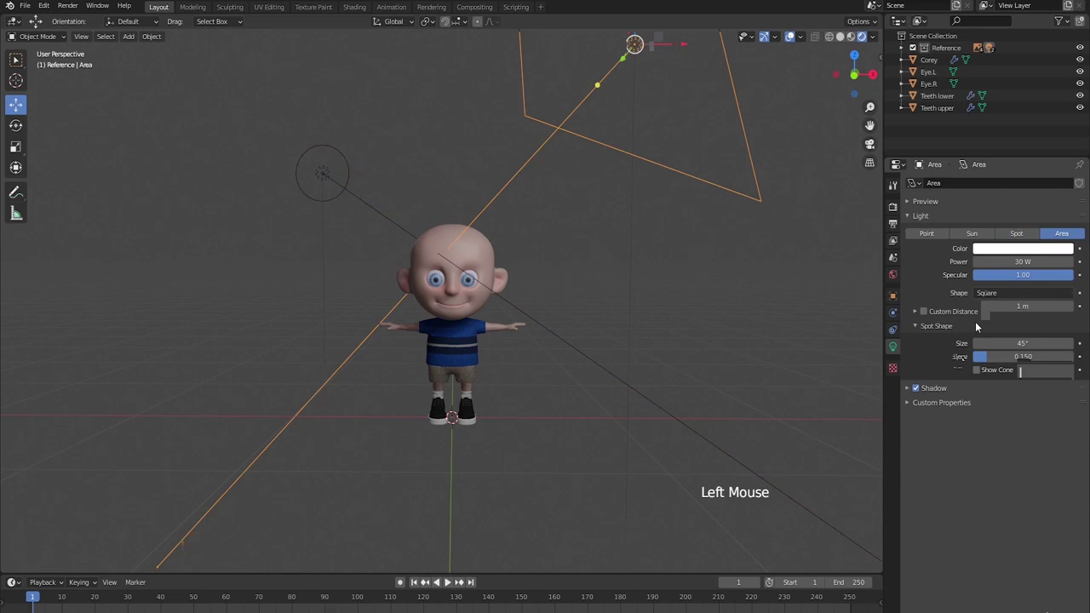
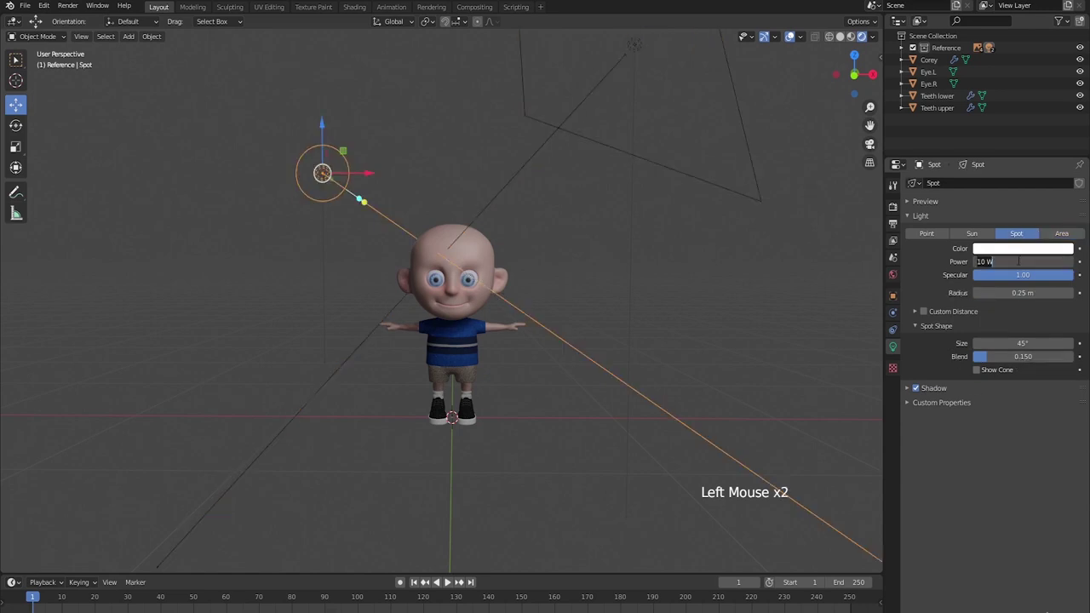
scroll("up", 3)
middle_click(576, 376)
middle_click(578, 386)
middle_click(605, 409)
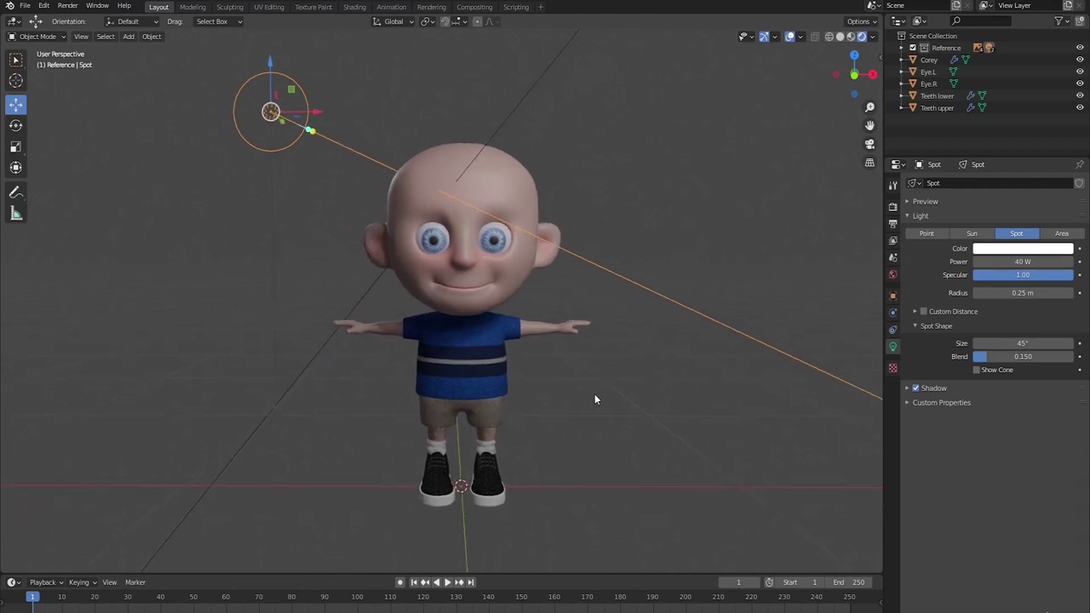
Make the world background colour black at strength 1.000 and check the lighting around Corey.
left_click(897, 275)
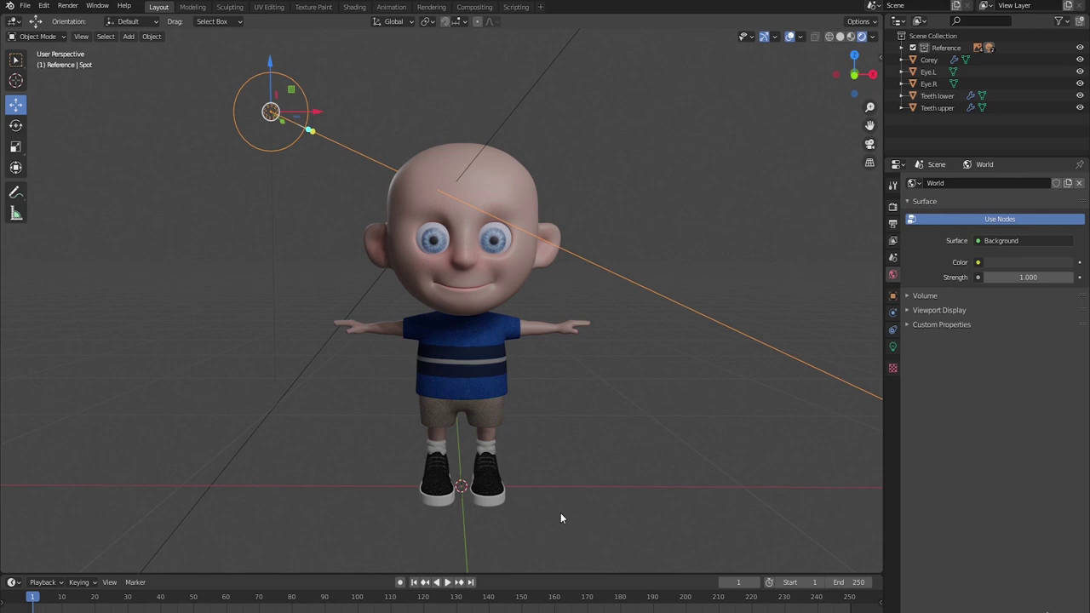
left_click(1025, 263)
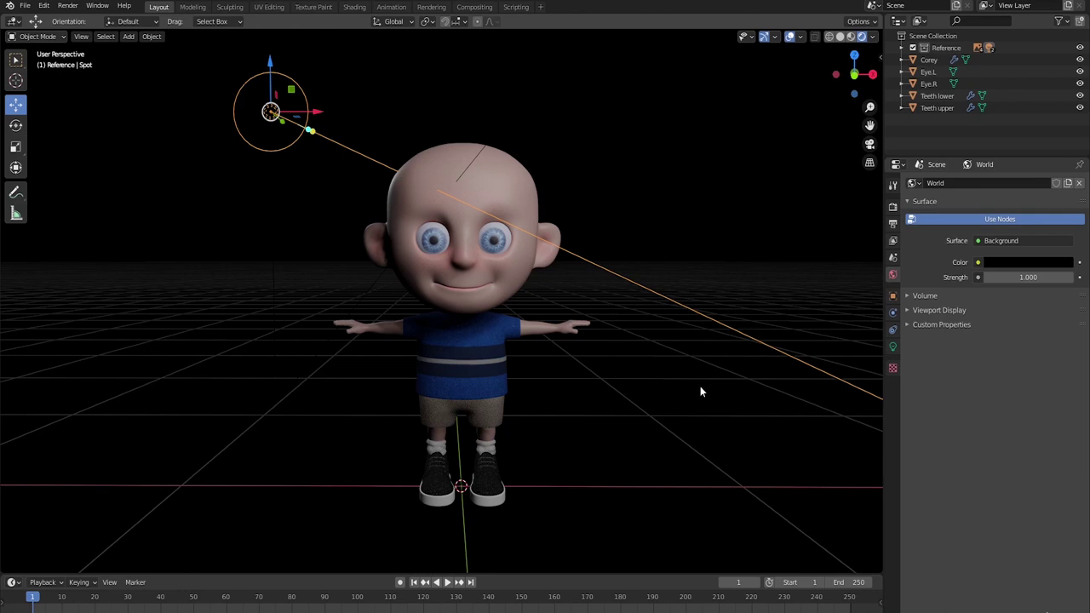
middle_click(668, 386)
middle_click(672, 402)
scroll("down", 3)
middle_click(667, 367)
middle_click(647, 375)
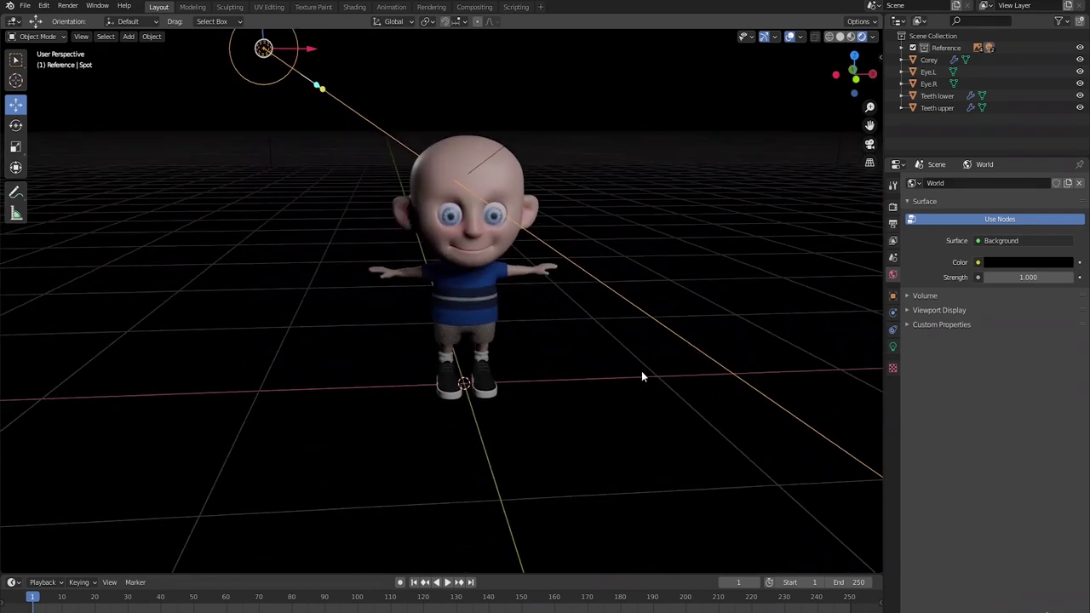
middle_click(597, 399)
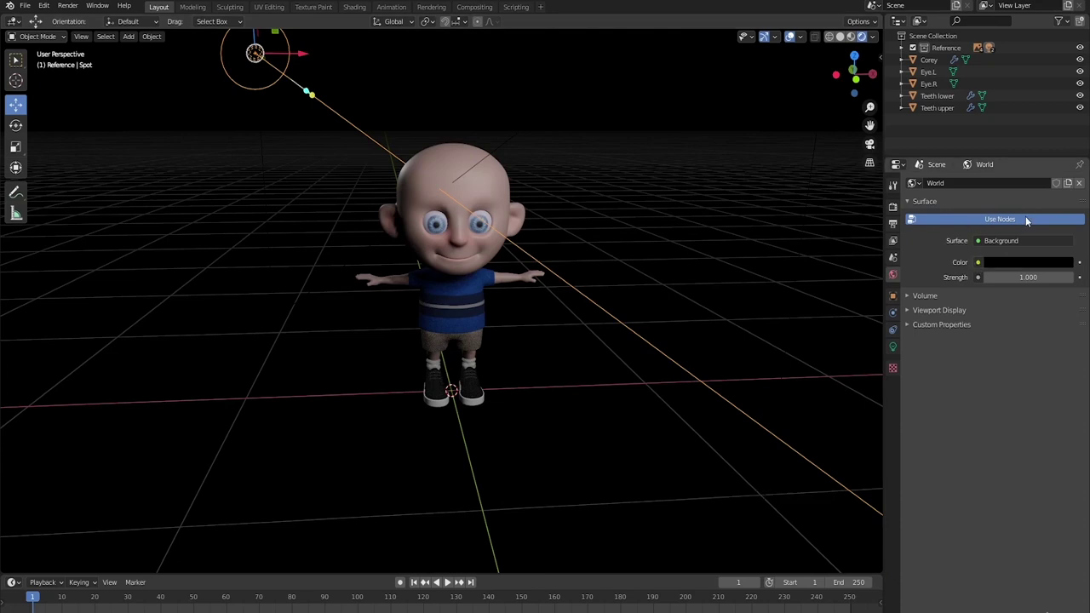
Drive the world colour with an Environment Texture using the Cloud Layers.hdr image.
left_click(1026, 225)
left_click(1032, 222)
left_click(979, 265)
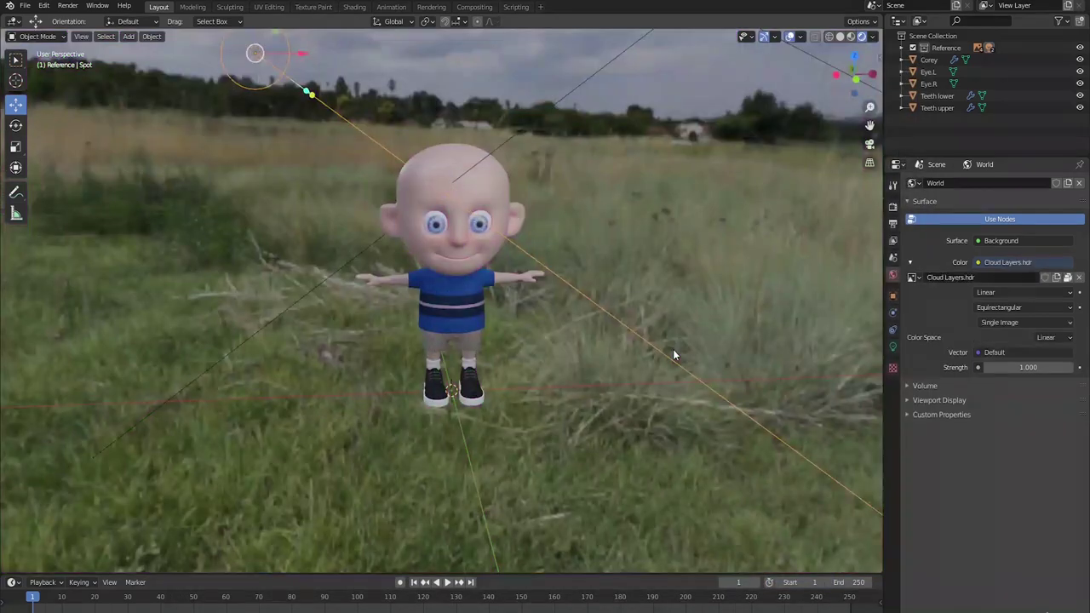
middle_click(685, 410)
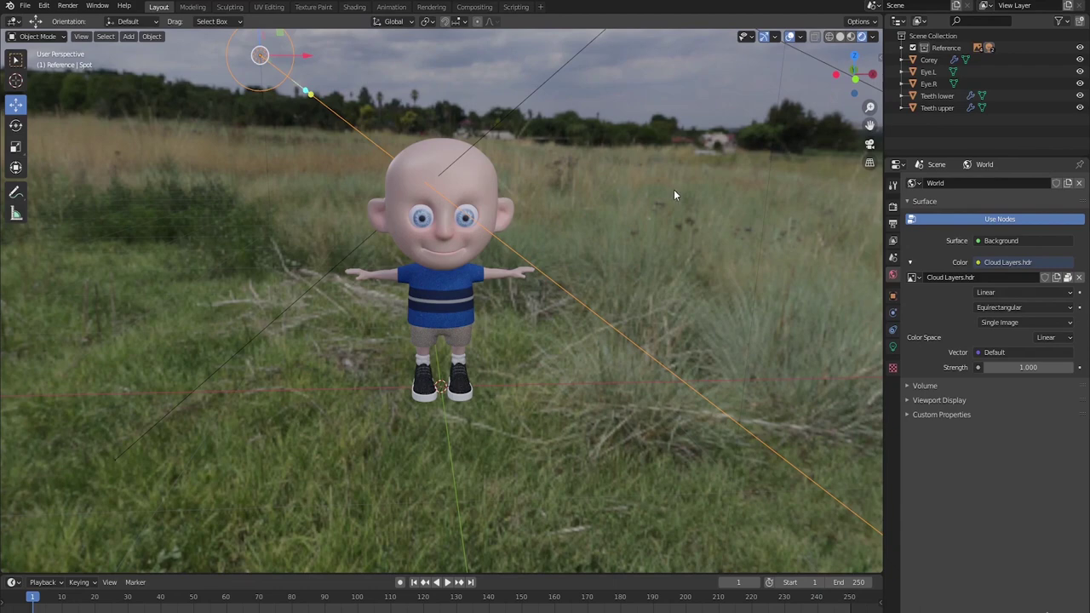
Enable Film > Transparent in Render Properties so the grassy backdrop disappears behind Corey.
left_click(894, 210)
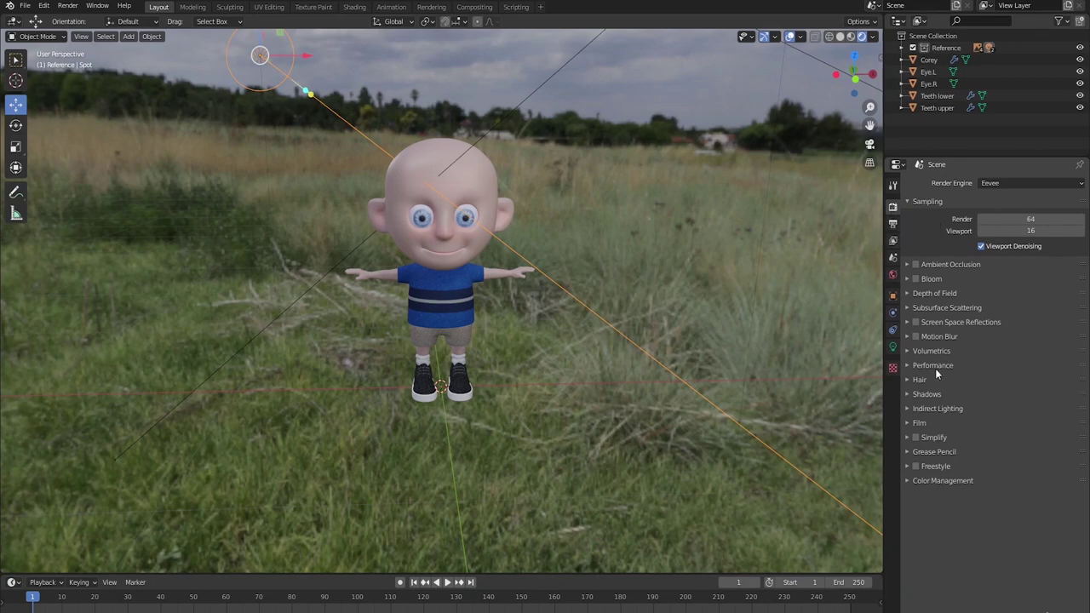
left_click(908, 426)
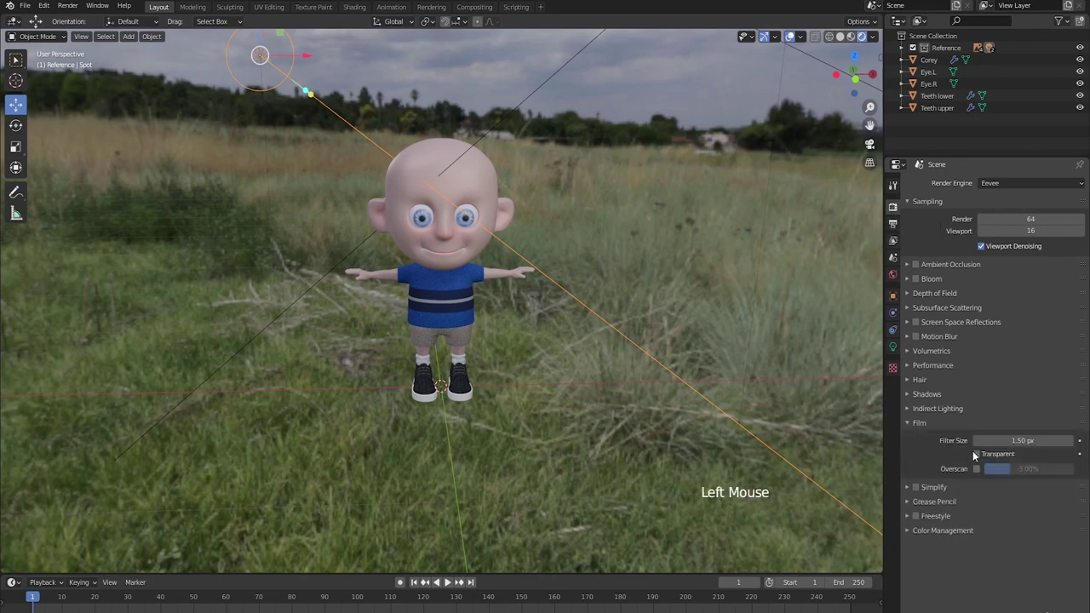
left_click(983, 459)
scroll("up", 3)
middle_click(609, 315)
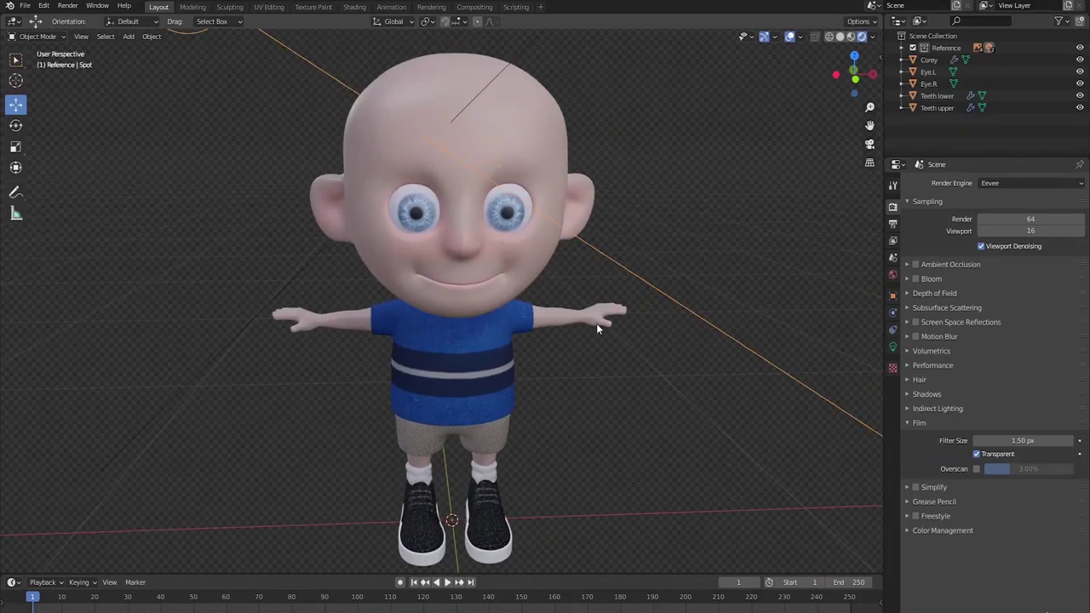
Move in close to the face and select Corey's left eye.
middle_click(612, 342)
middle_click(572, 305)
middle_click(595, 330)
scroll("up", 3)
left_click(529, 162)
In the Eyes material lower Roughness to about 0.123 for a glossier eye, checking reflections.
scroll("down", 3)
left_click(900, 398)
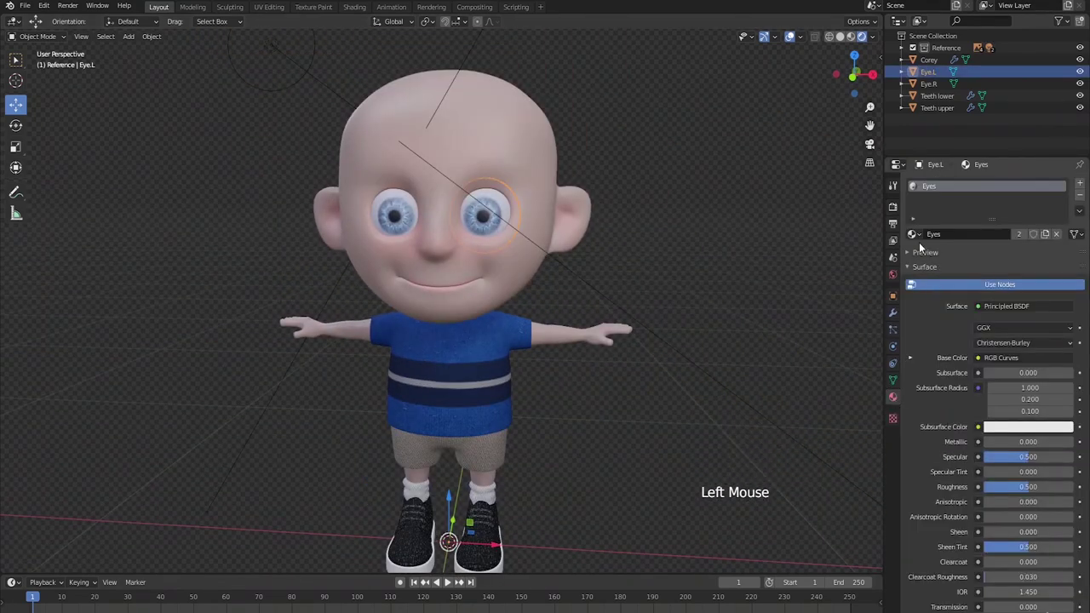
scroll("up", 3)
middle_click(682, 349)
middle_click(744, 405)
left_click(837, 456)
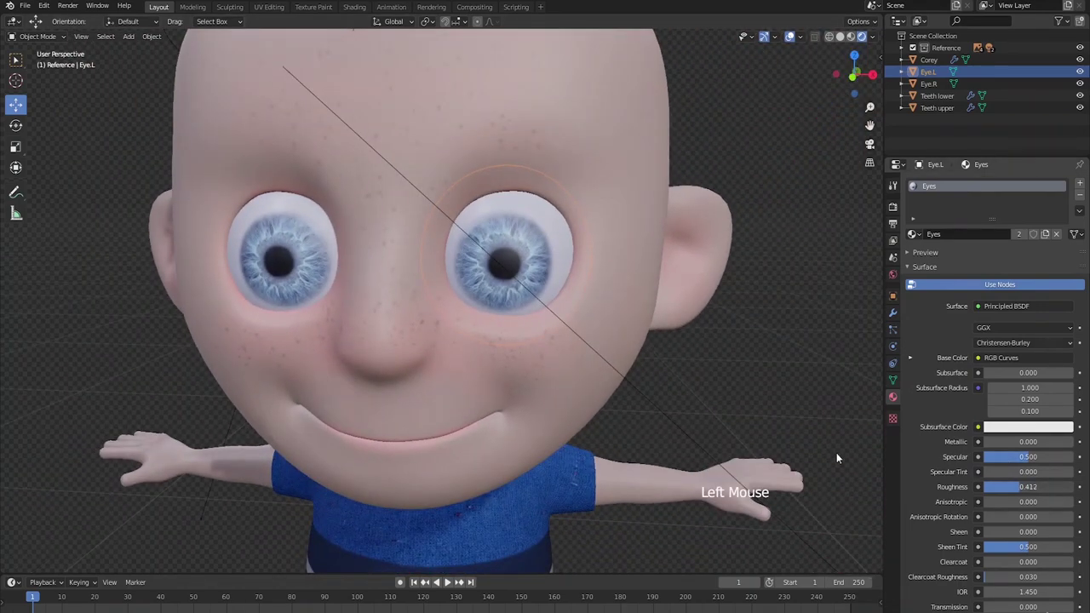
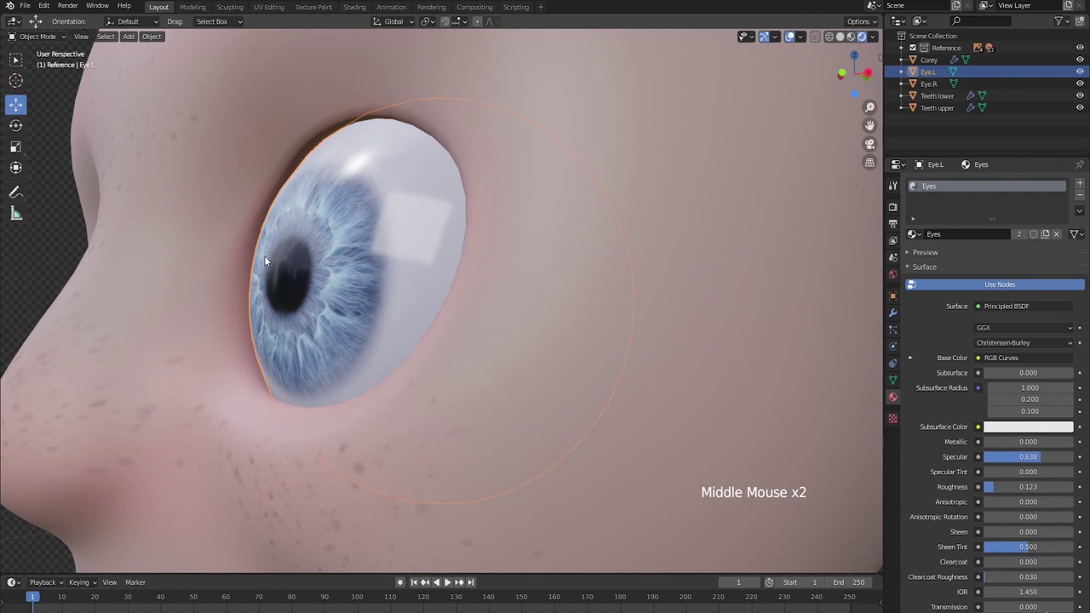
middle_click(324, 298)
middle_click(377, 296)
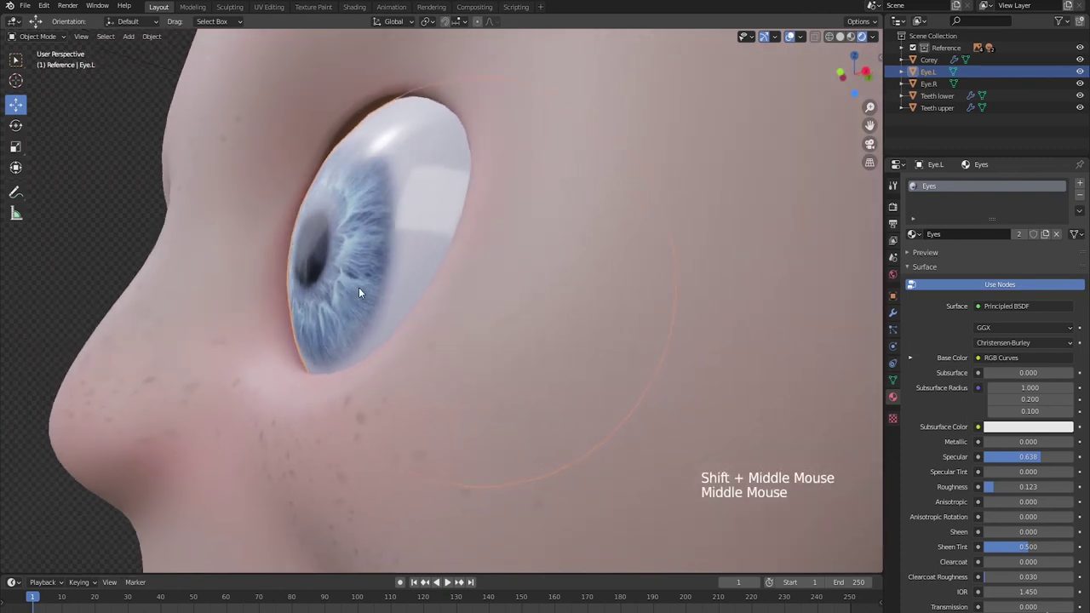
scroll("down", 3)
middle_click(427, 328)
Lower the Eyes material Specular to about 0.4, then select the Corey body mesh.
key("alt+a")
middle_click(461, 363)
middle_click(471, 385)
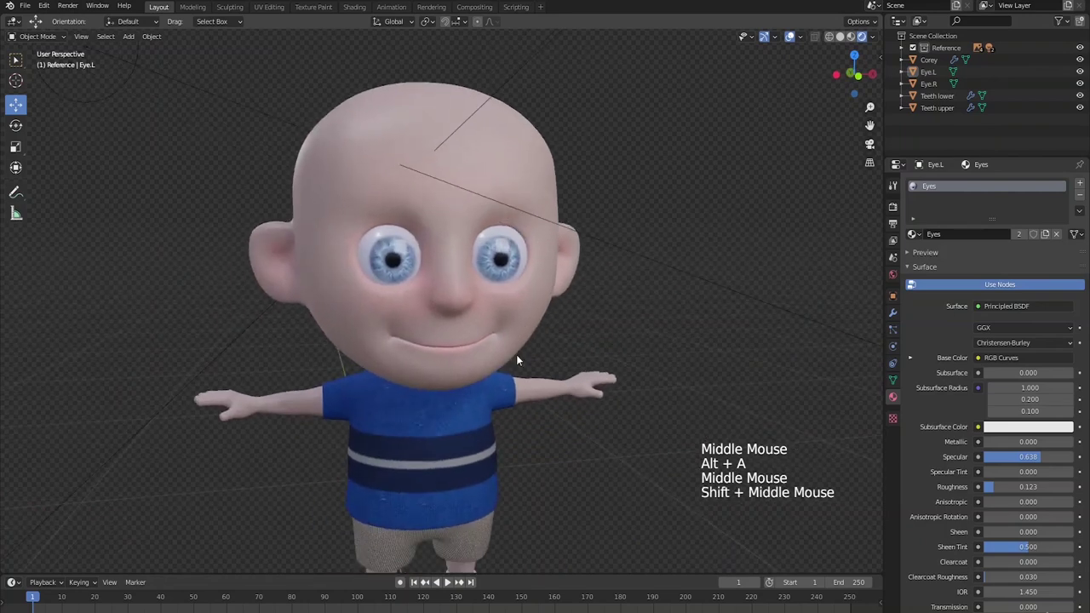
left_click(1040, 460)
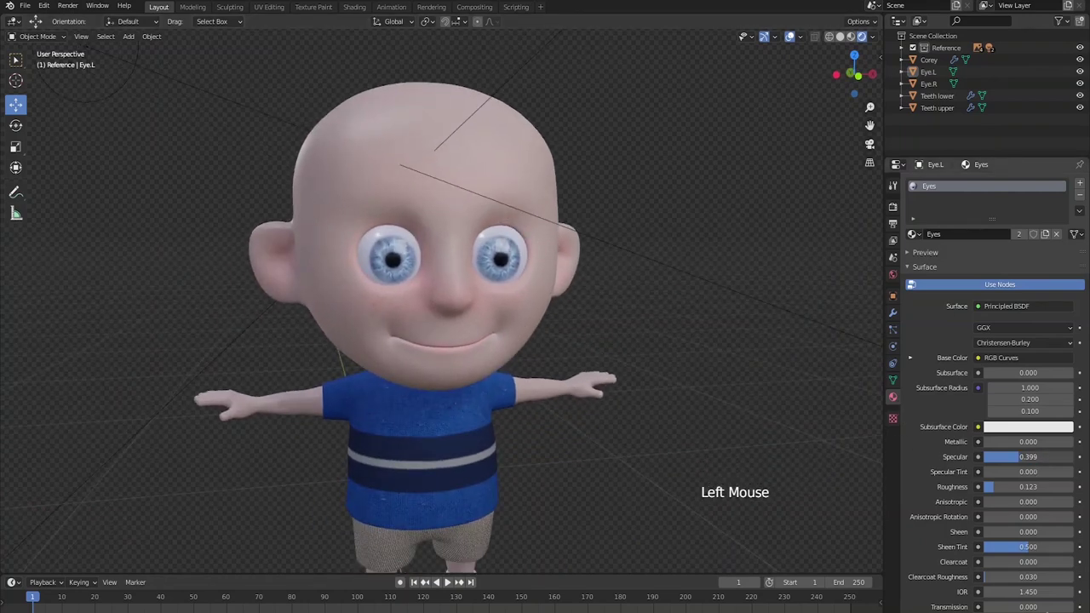
scroll("down", 3)
middle_click(598, 334)
middle_click(553, 339)
middle_click(567, 265)
middle_click(558, 273)
middle_click(538, 282)
left_click(515, 193)
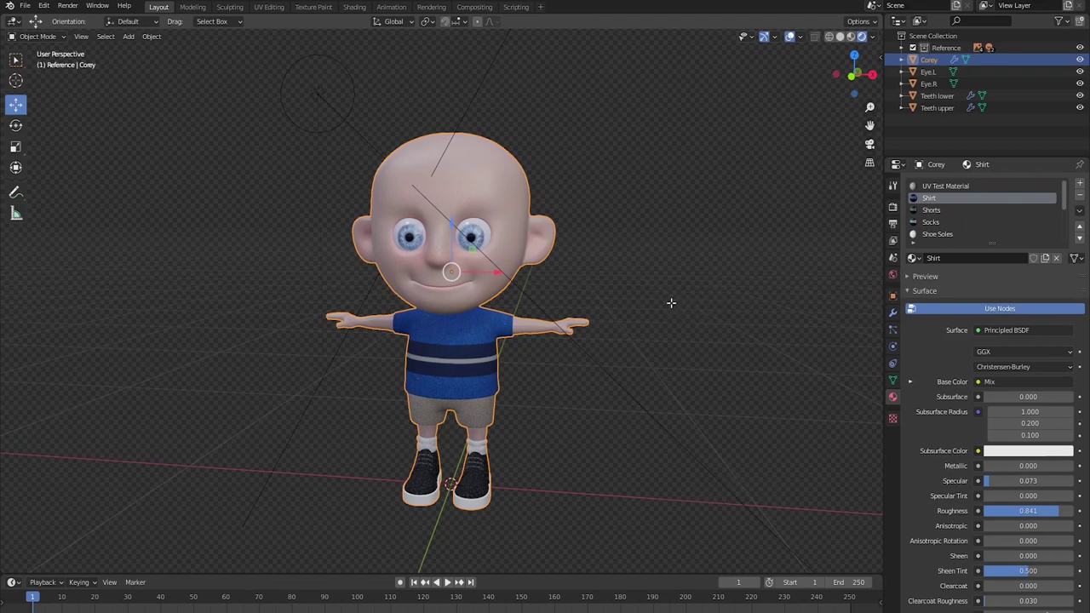
In Edit Mode with face select, pick Corey's scalp faces on both sides of the head.
key("Tab")
middle_click(697, 317)
middle_click(607, 304)
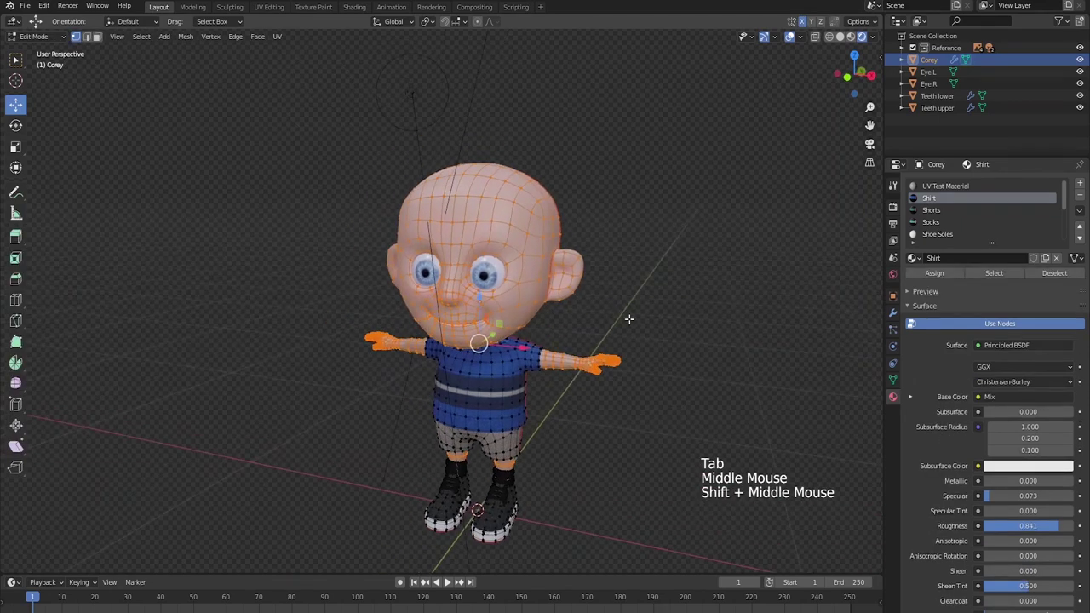
key("3")
scroll("up", 3)
middle_click(635, 322)
key("alt+a")
middle_click(677, 309)
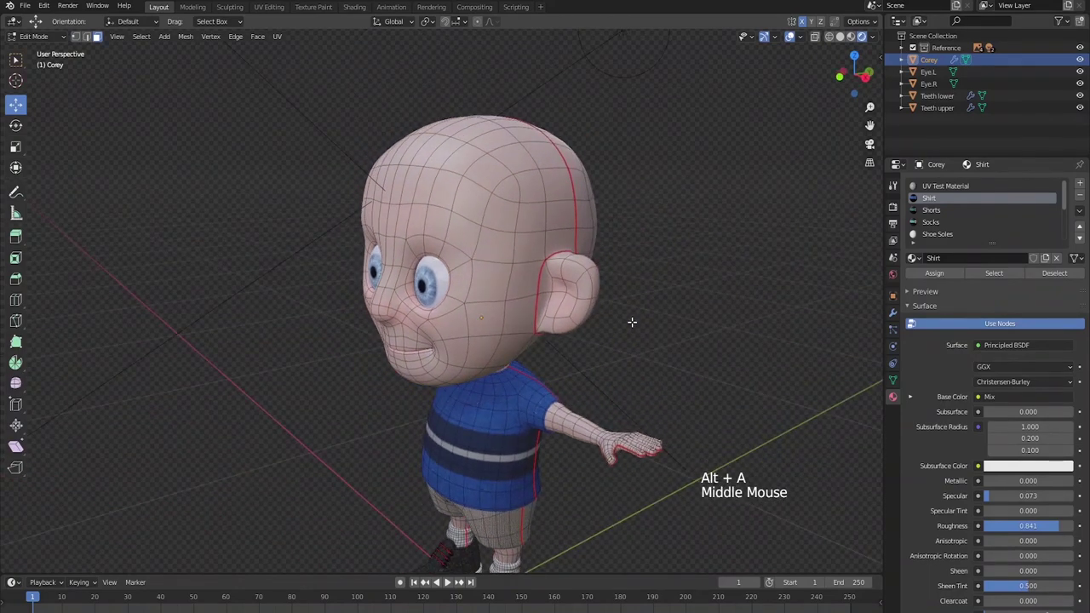
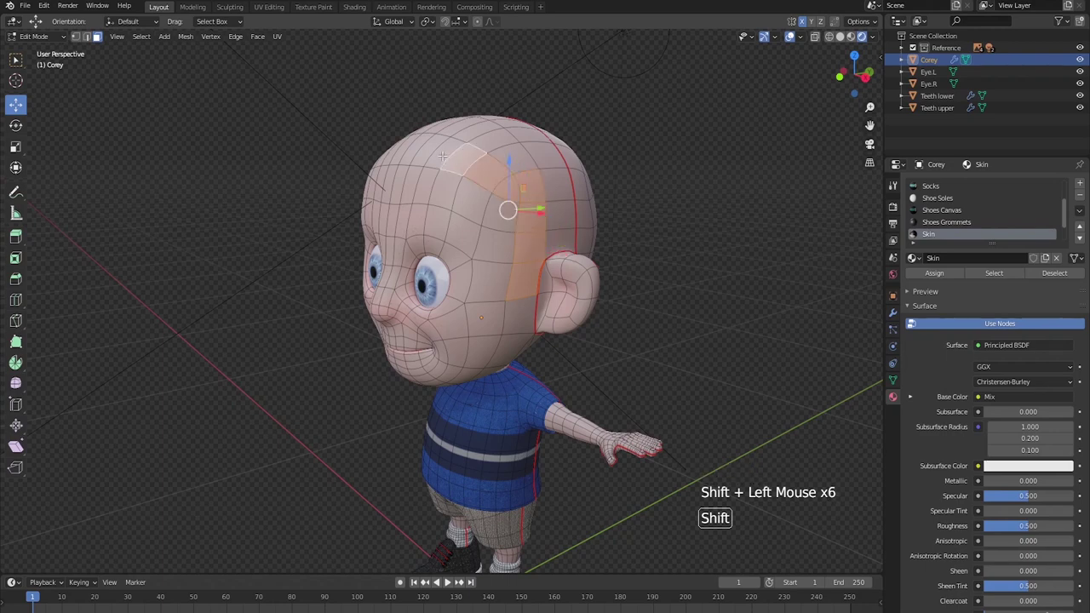
key("c")
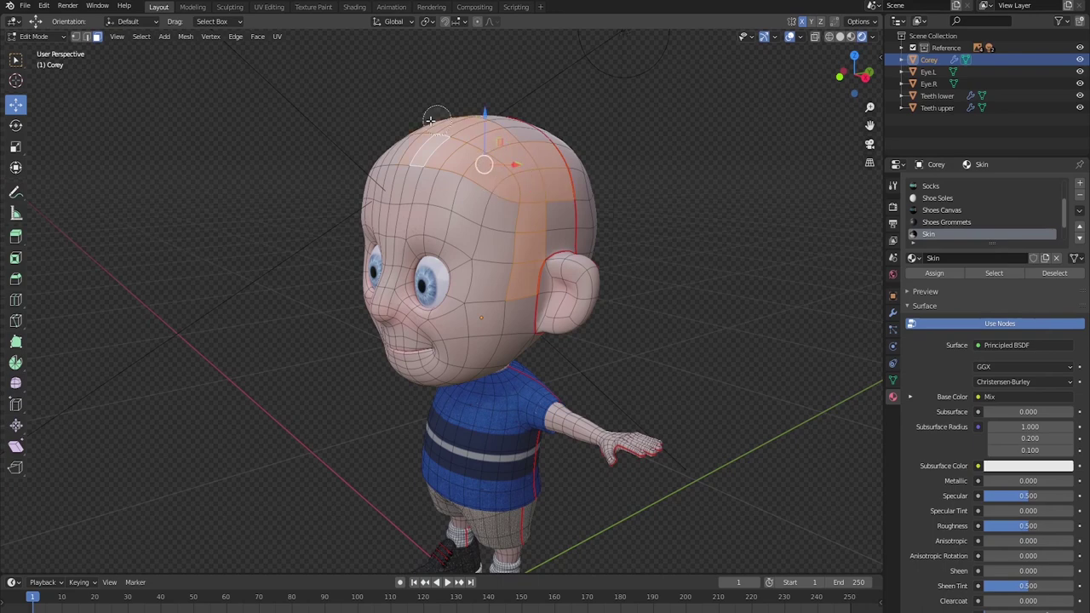
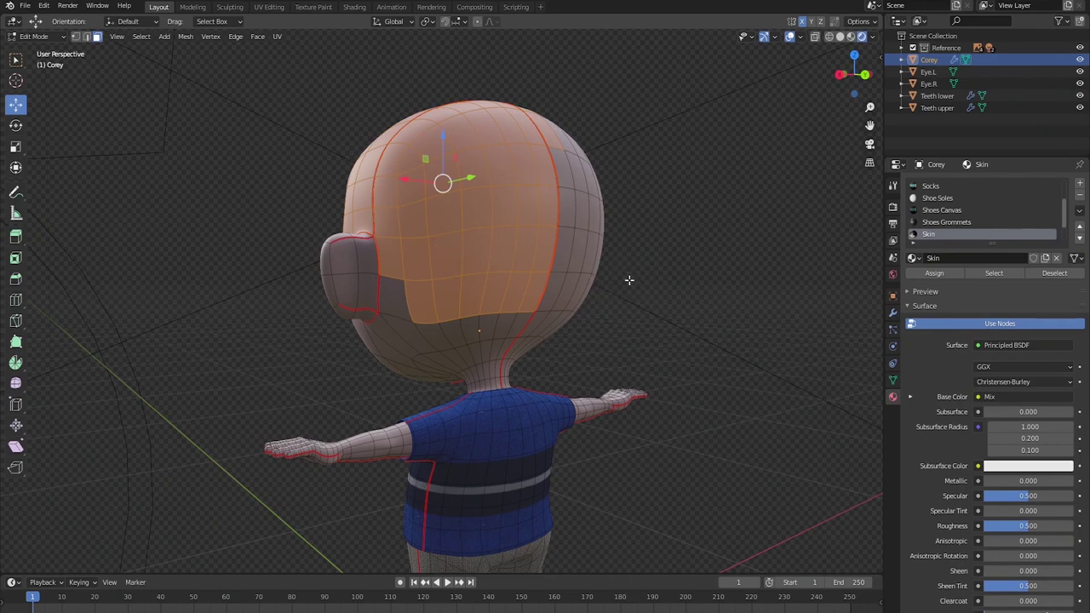
middle_click(697, 280)
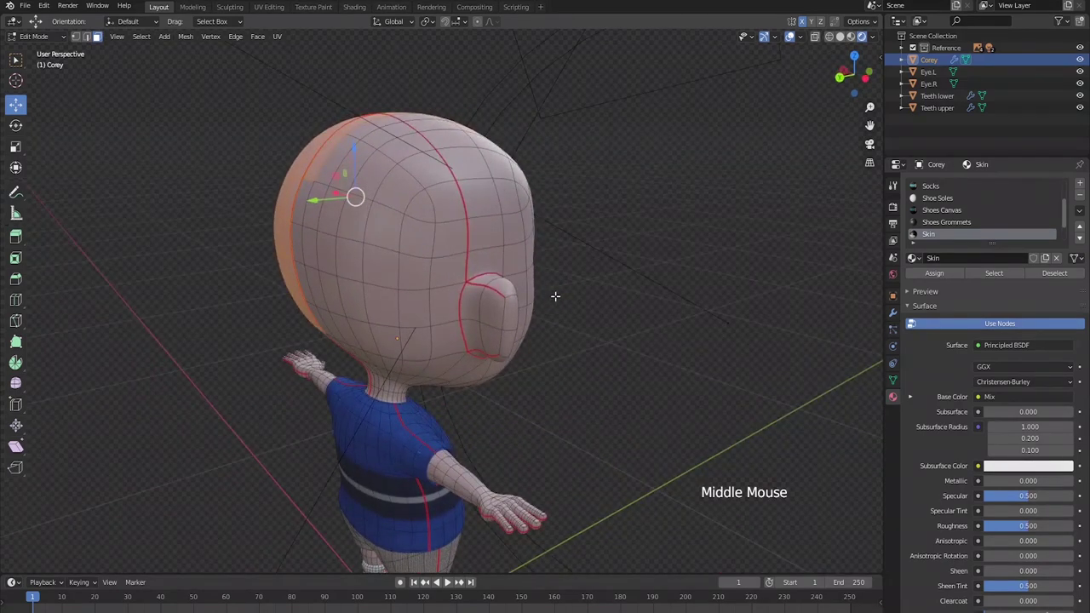
key("c")
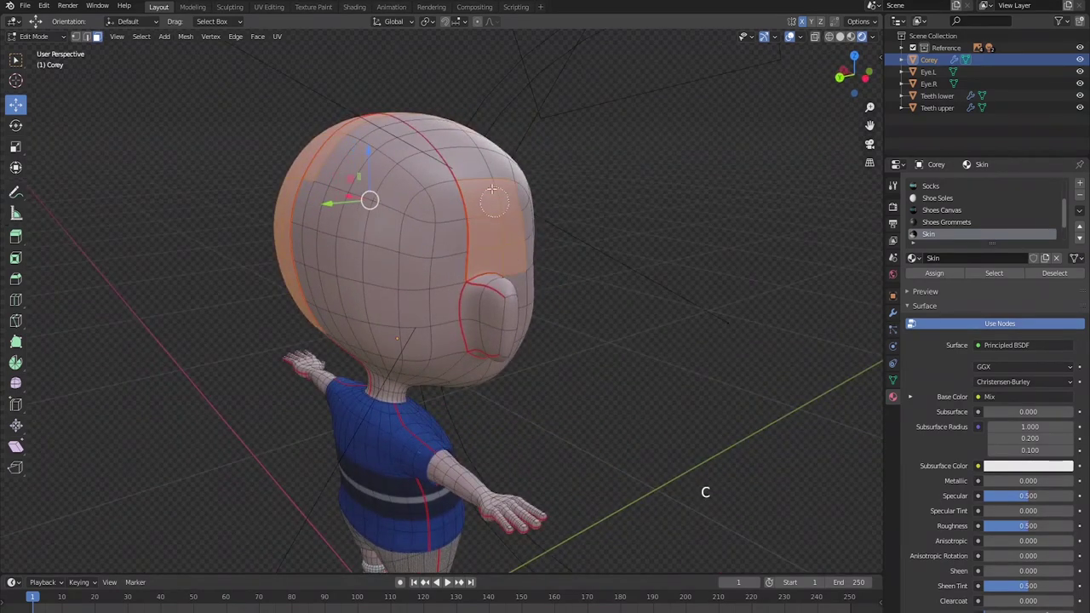
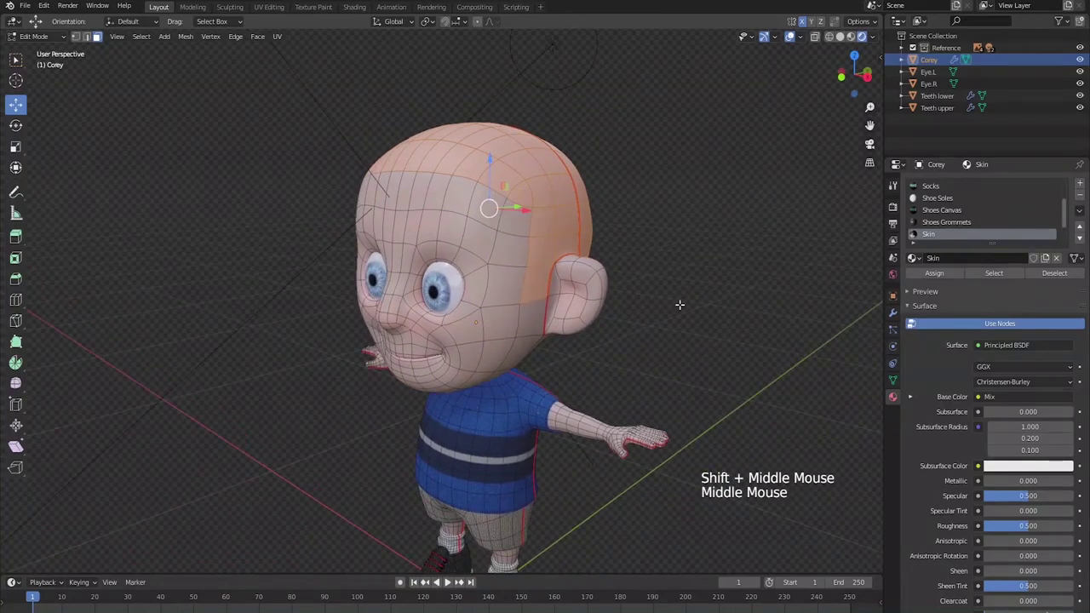
Duplicate the scalp faces and separate them into a new object Corey.001, back in Object Mode.
key("shift+d")
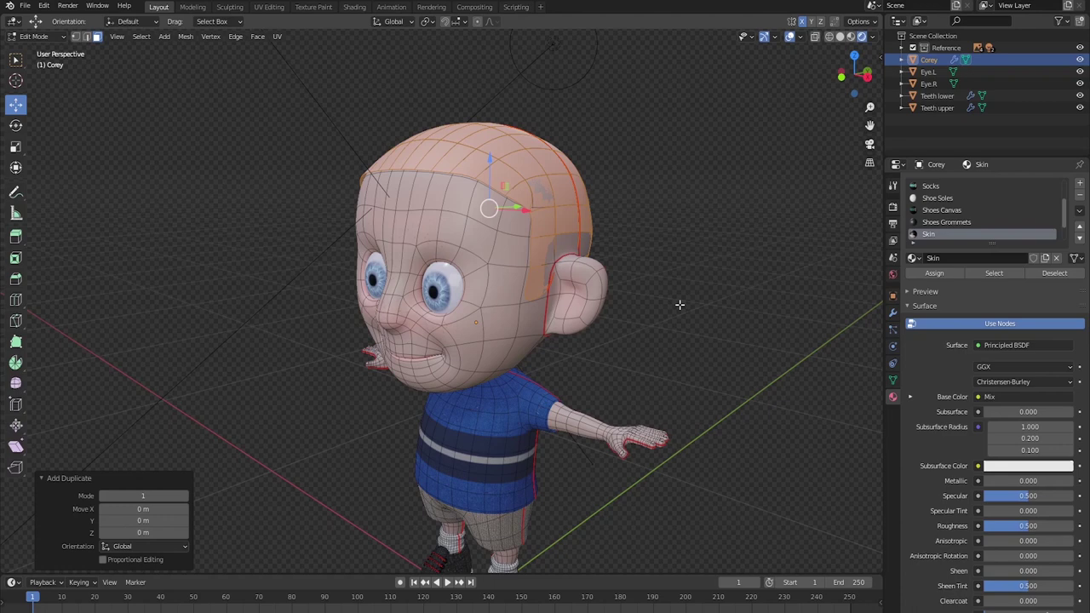
key("p")
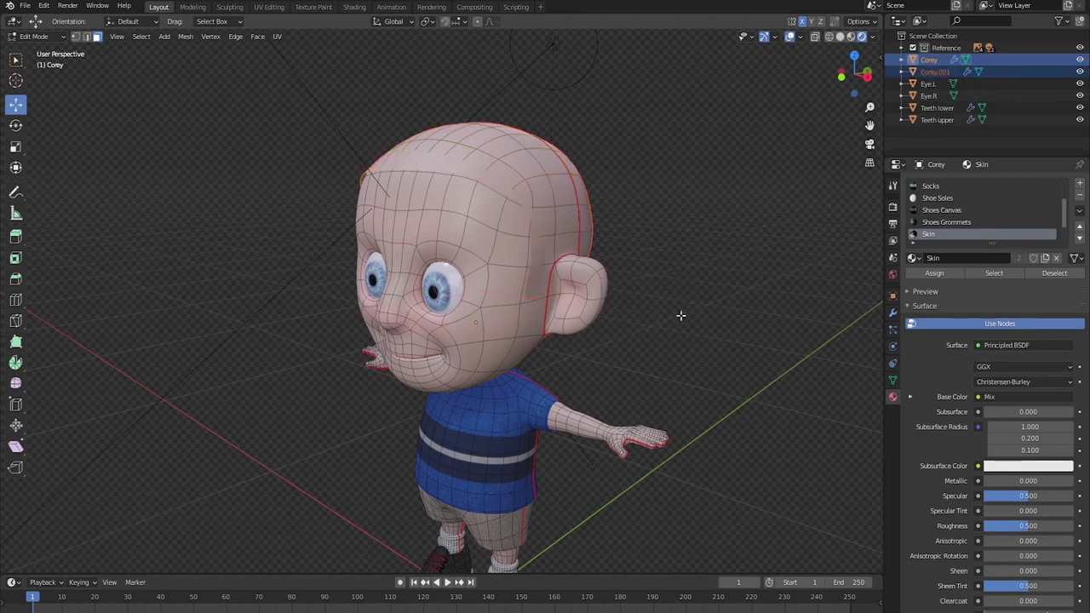
key("Tab")
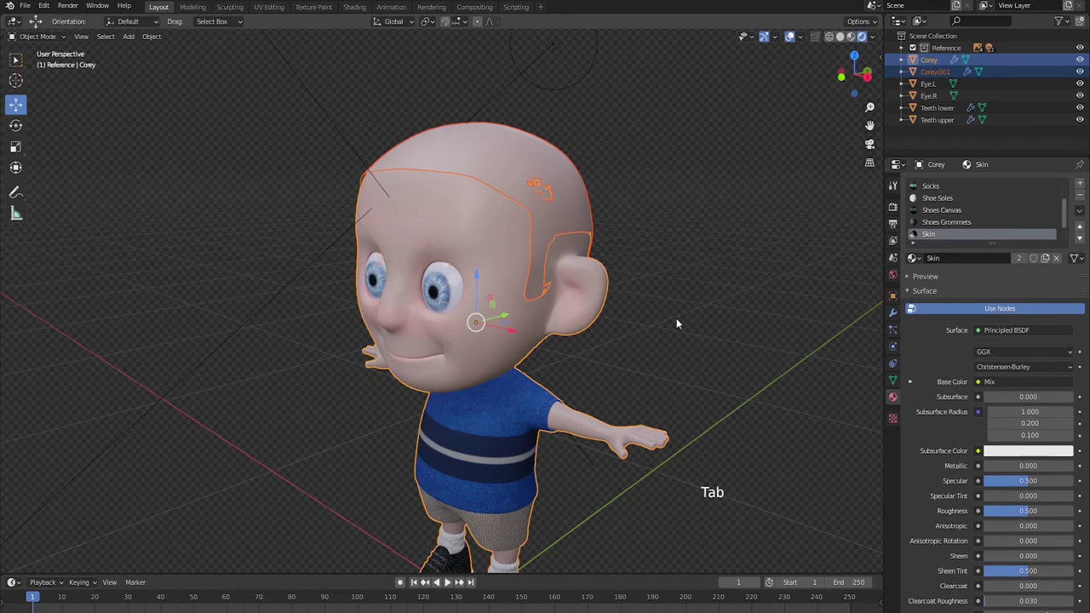
Select the separated scalp object Corey.001 and rename it Hair.
left_click(945, 70)
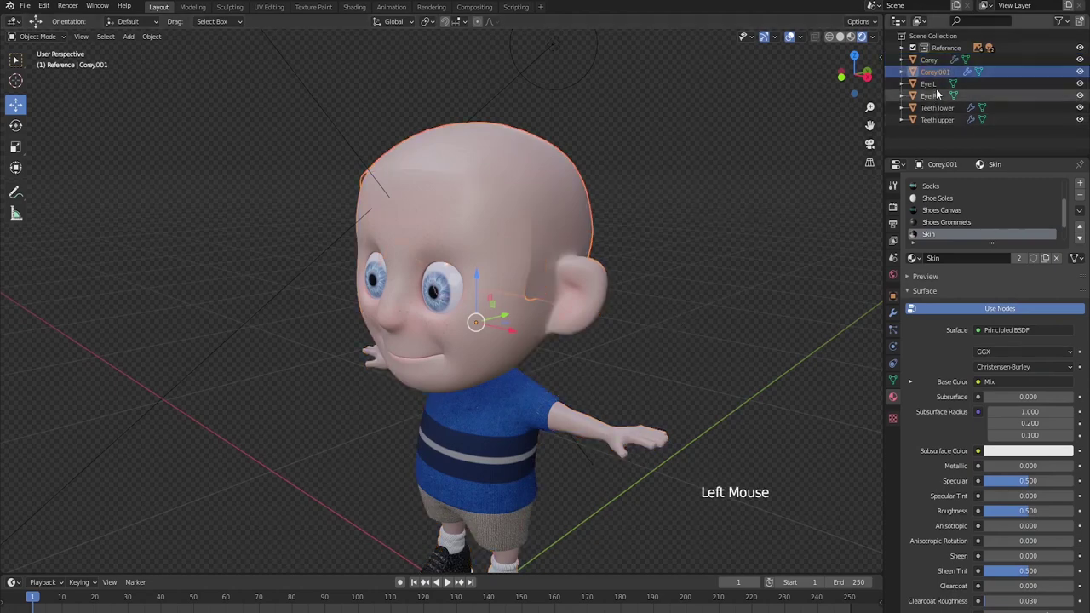
double_click(943, 74)
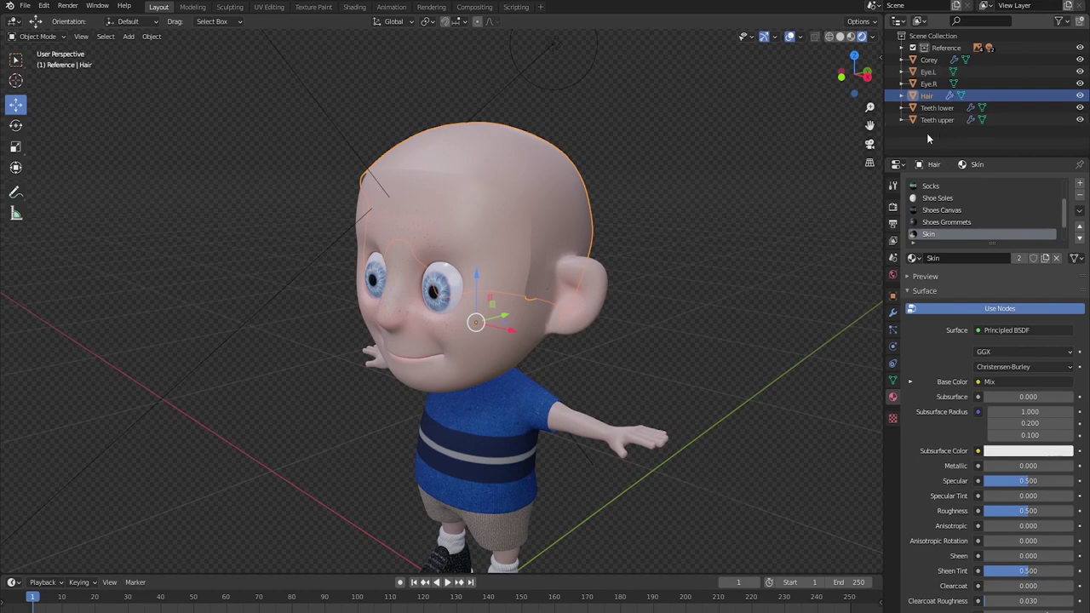
middle_click(614, 244)
middle_click(636, 275)
middle_click(761, 261)
Remove all material slots the Hair object inherited from the body.
left_click(1084, 198)
left_click(1085, 198)
left_click(1084, 197)
left_click(1084, 197)
double_click(1084, 197)
left_click(1084, 198)
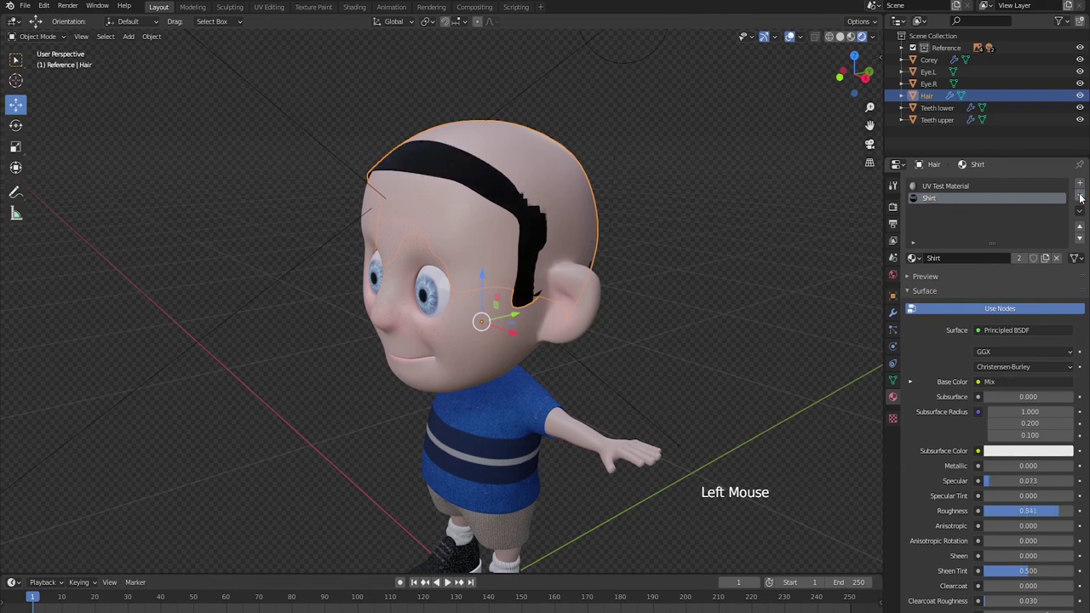
left_click(1085, 197)
left_click(1085, 198)
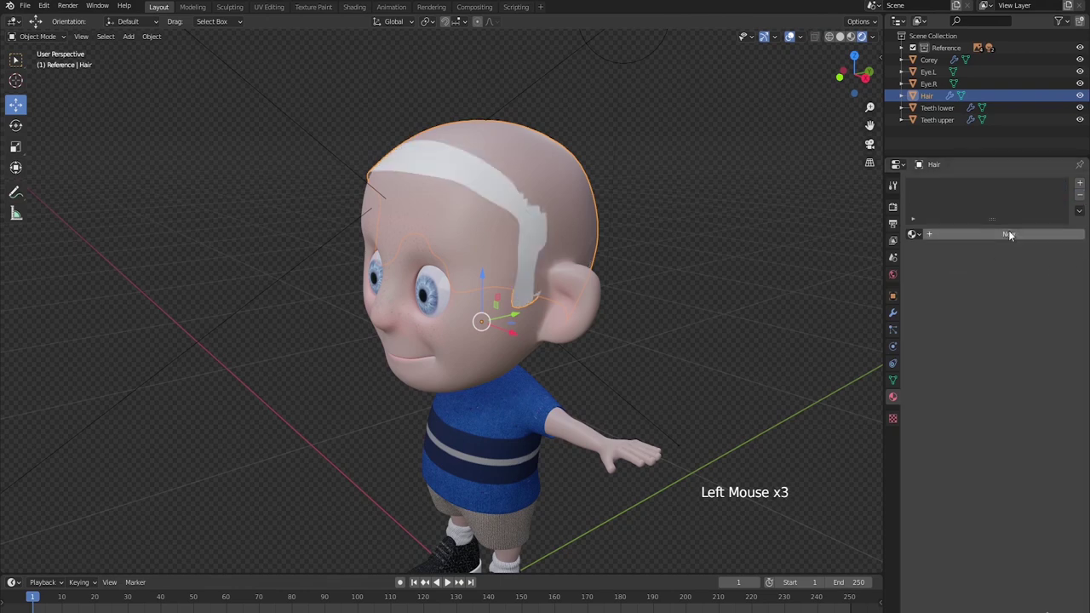
Create a new material named Hair with a brown base colour and specular 0.242.
left_click(1012, 234)
left_click(973, 236)
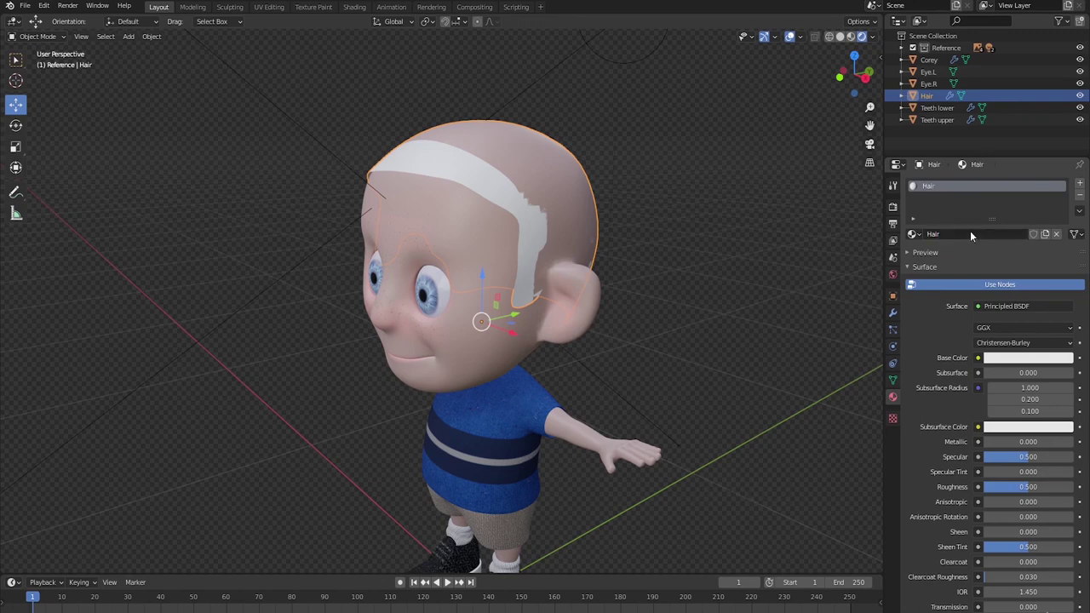
left_click(1037, 360)
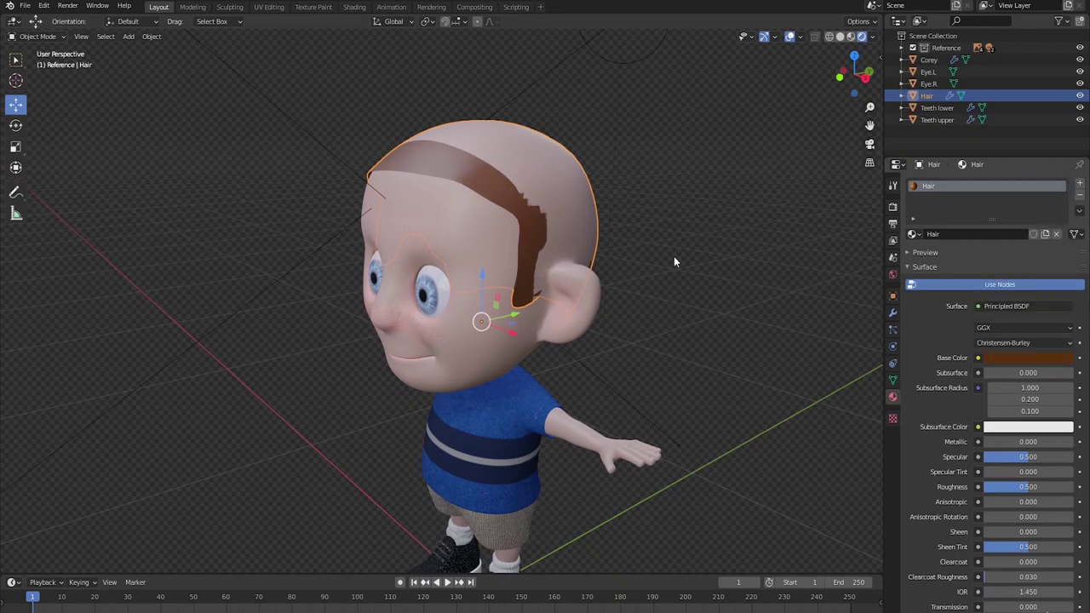
left_click(1032, 461)
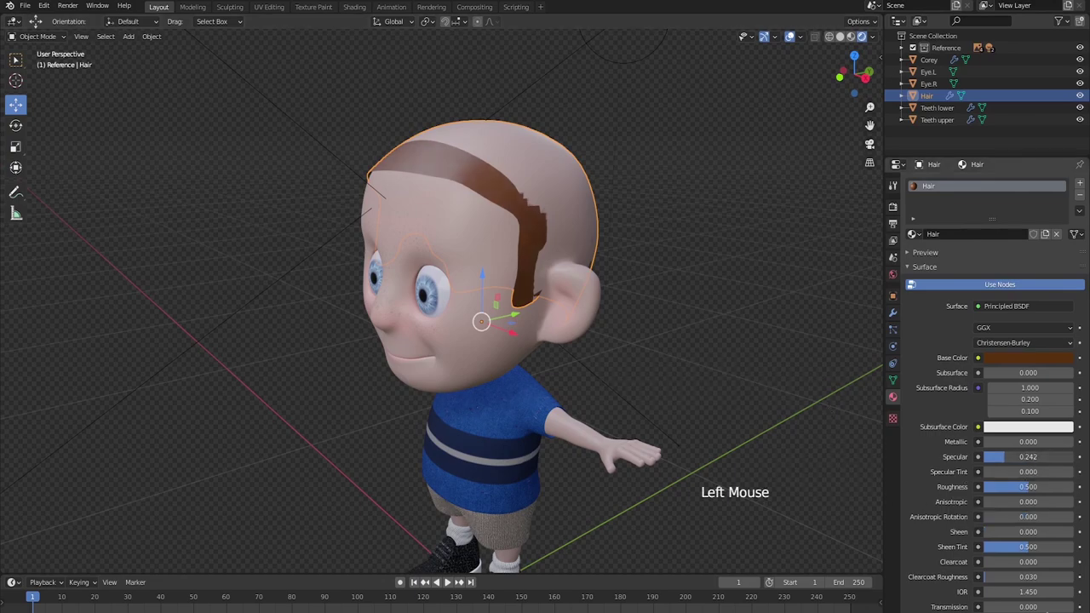
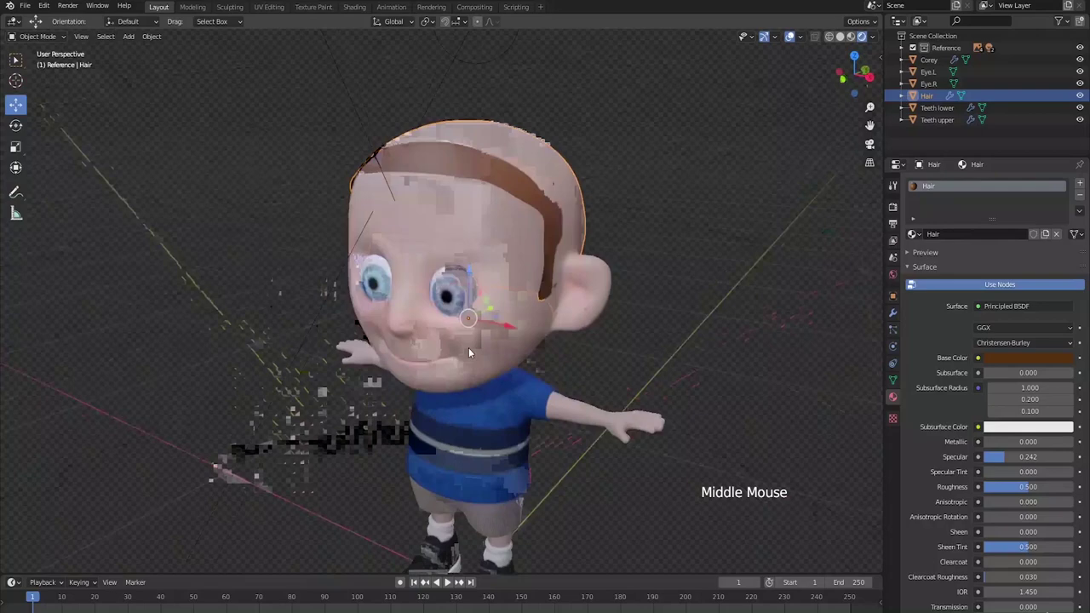
Shrink the Hair scalp mesh slightly overall and front to back, then settle its position.
middle_click(619, 327)
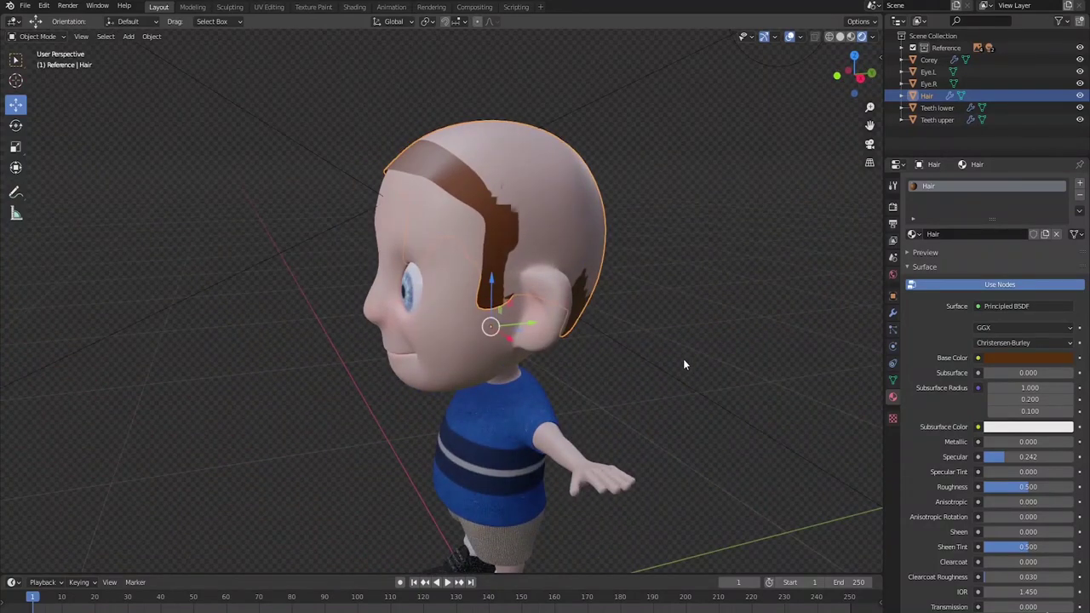
middle_click(688, 383)
key("s")
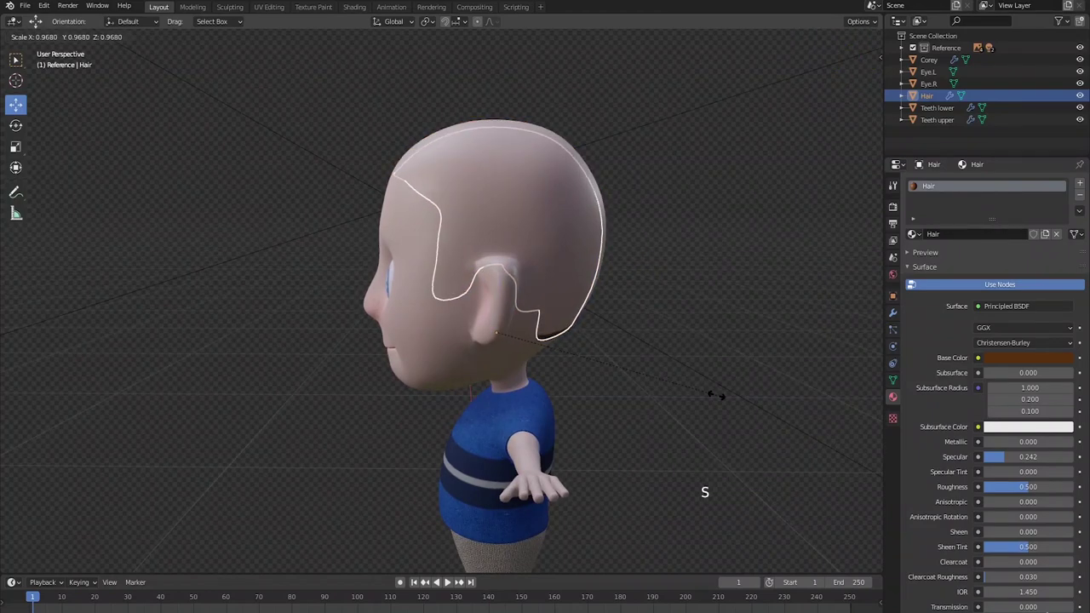
key("s")
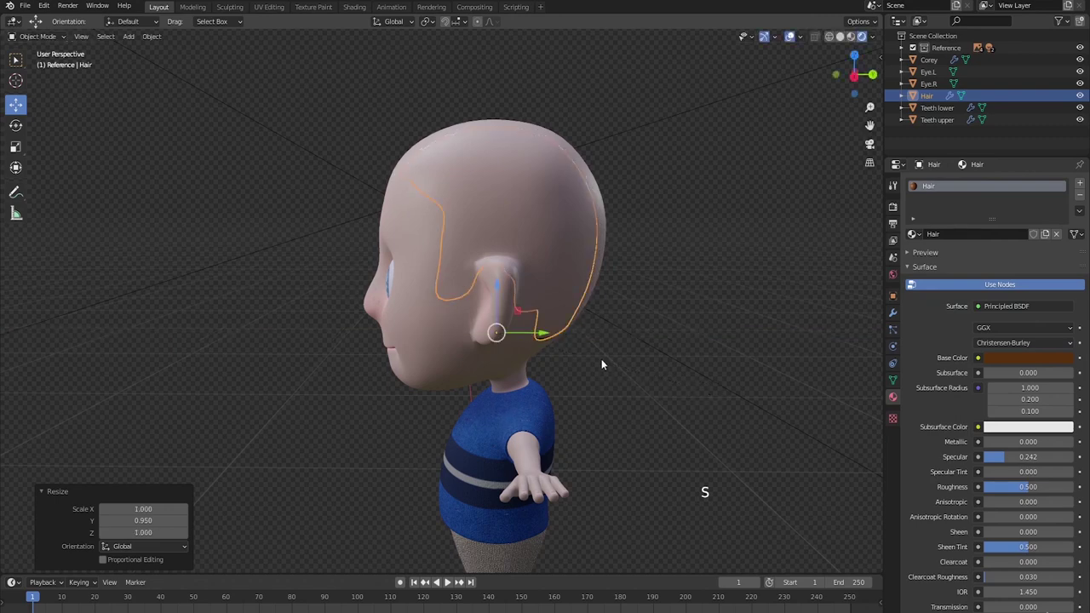
left_click(541, 335)
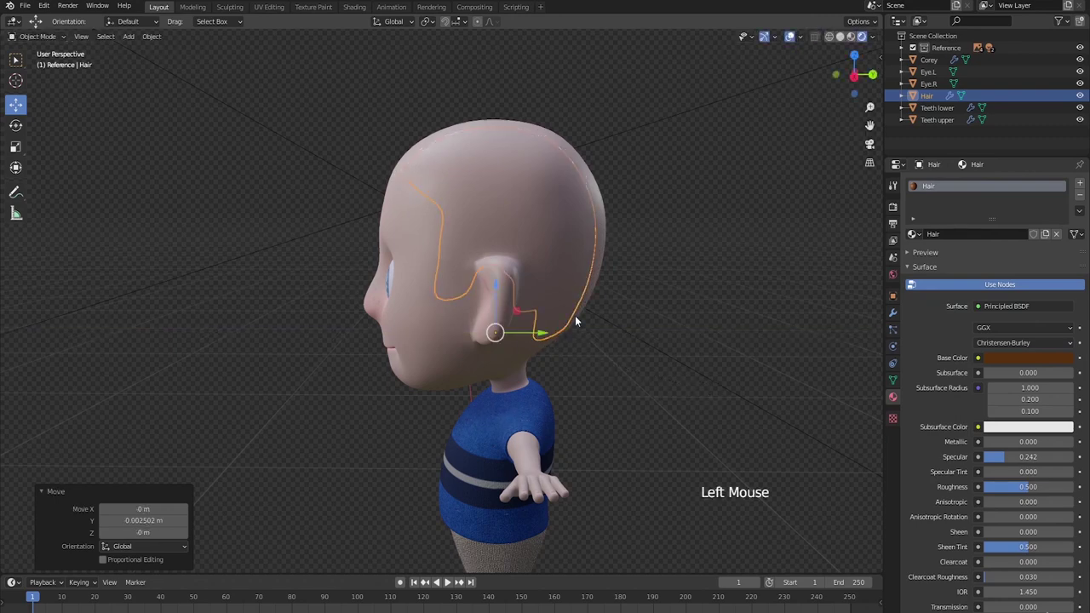
From the front view, narrow the scalp mesh sideways so it fits snugly on Corey's head.
key("KP_1")
key("s")
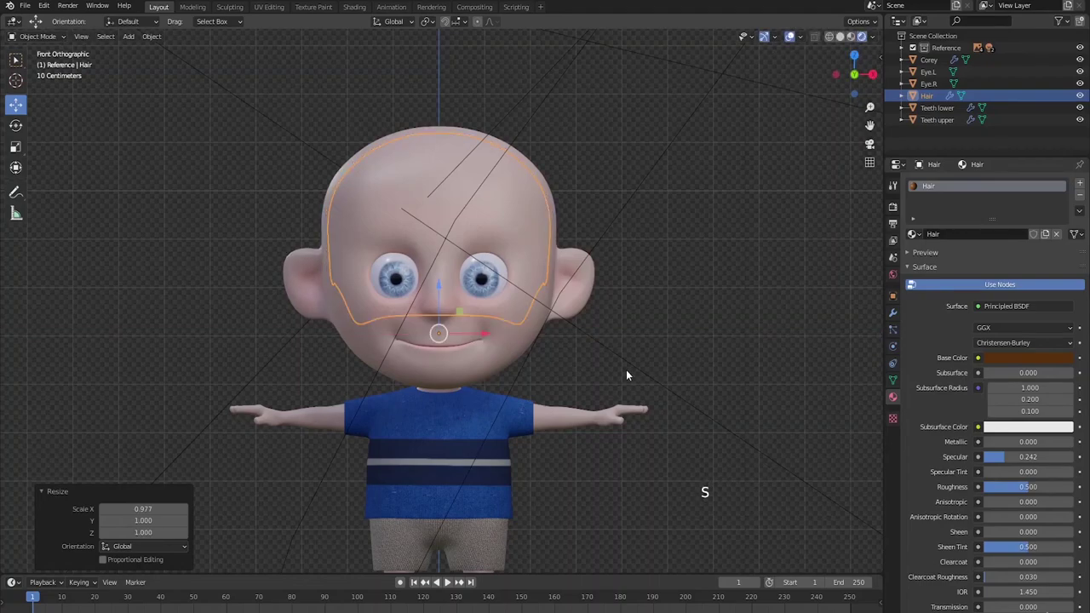
key("alt+a")
middle_click(704, 338)
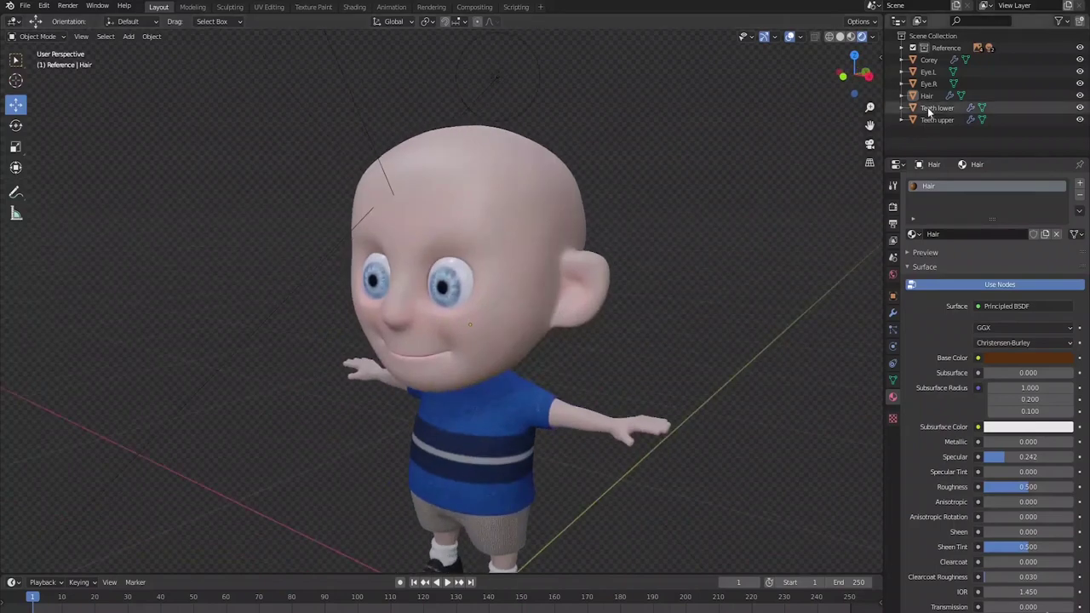
Lower the Hair object's Subdivision modifier to level 1 for viewport and render.
left_click(929, 100)
middle_click(703, 367)
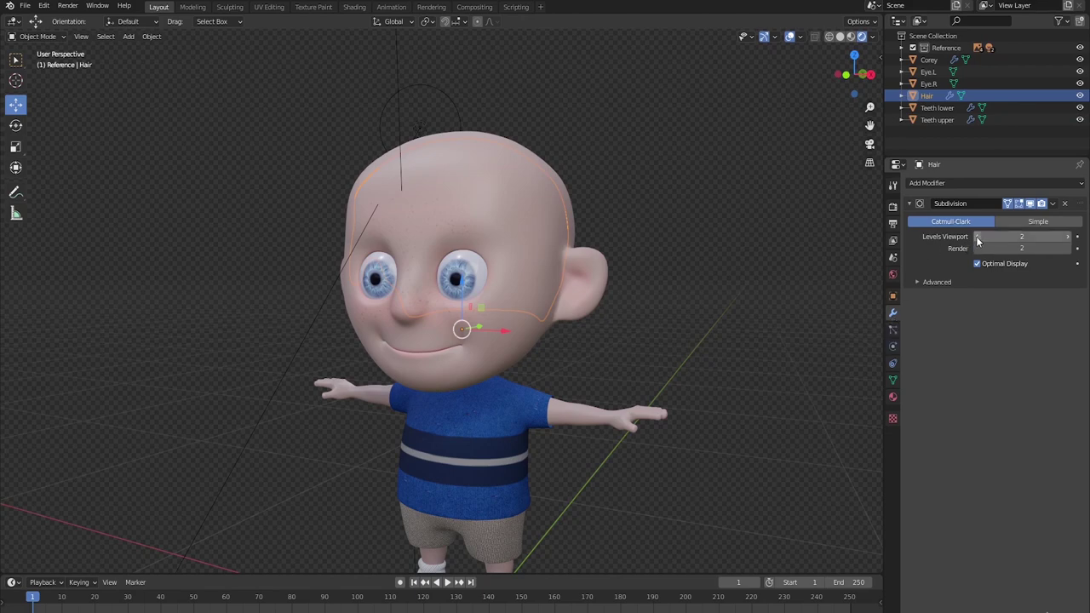
left_click(982, 241)
left_click(980, 255)
Orbit around Corey to check the still-bald head from several angles.
middle_click(770, 296)
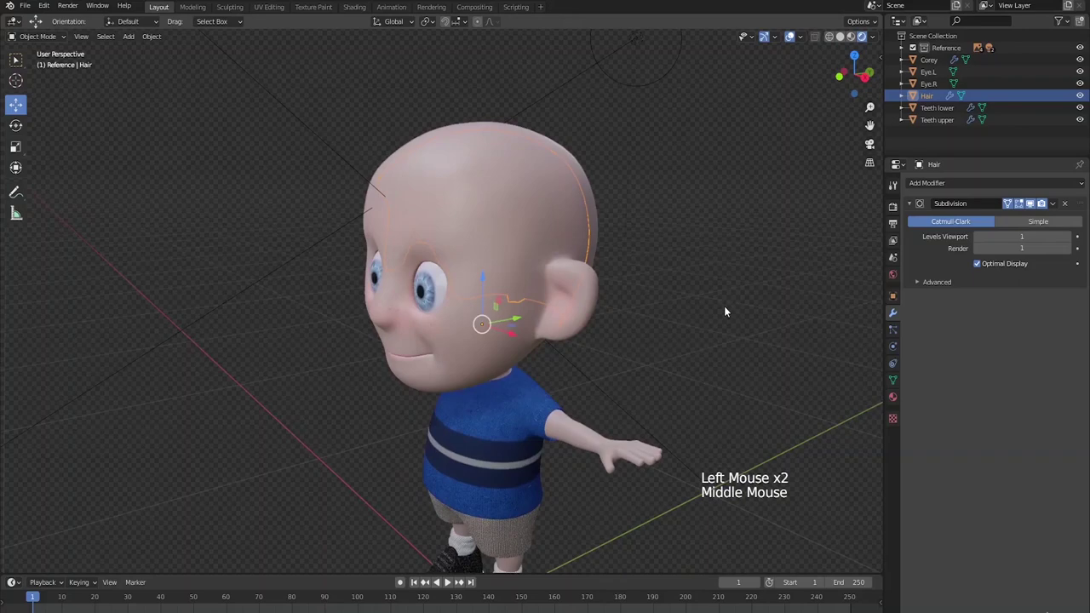
middle_click(738, 337)
middle_click(730, 321)
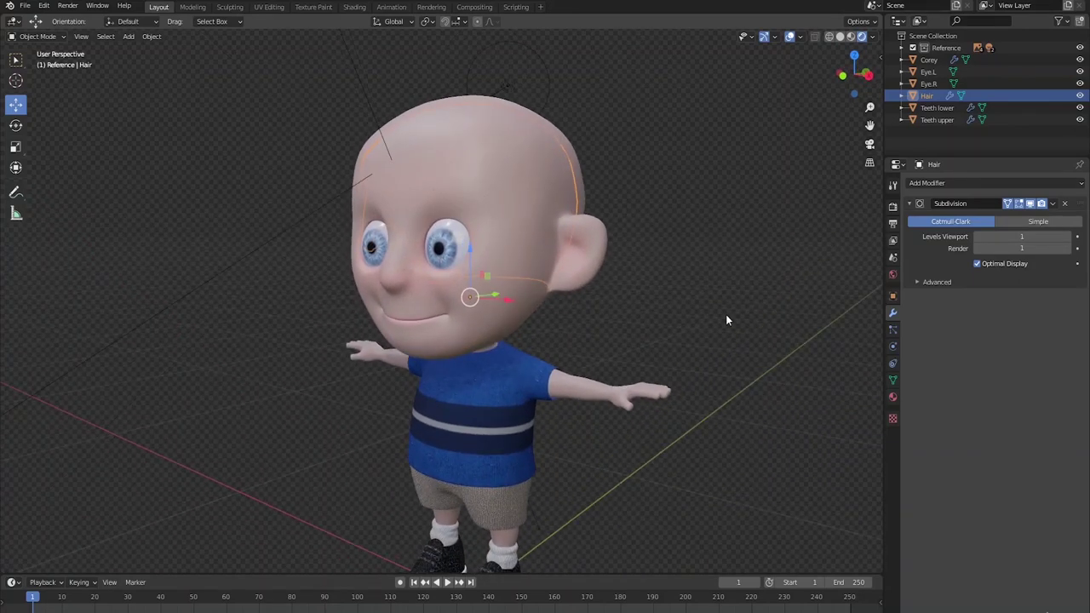
scroll("down", 3)
middle_click(692, 322)
middle_click(686, 305)
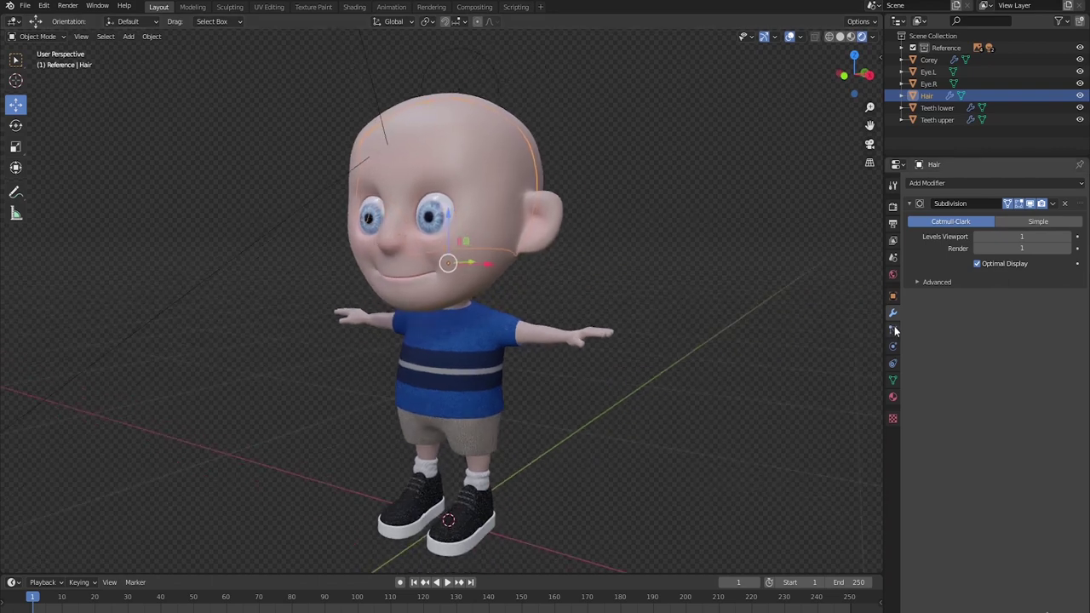
Add a particle system to the scalp mesh and switch its type to Hair.
left_click(897, 333)
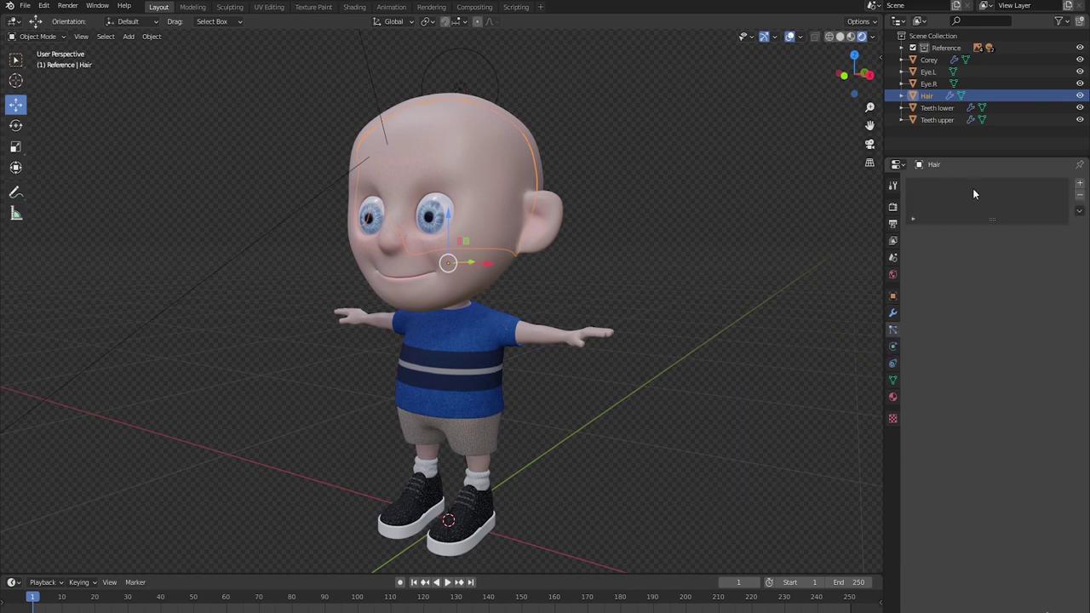
left_click(1085, 187)
left_click(988, 237)
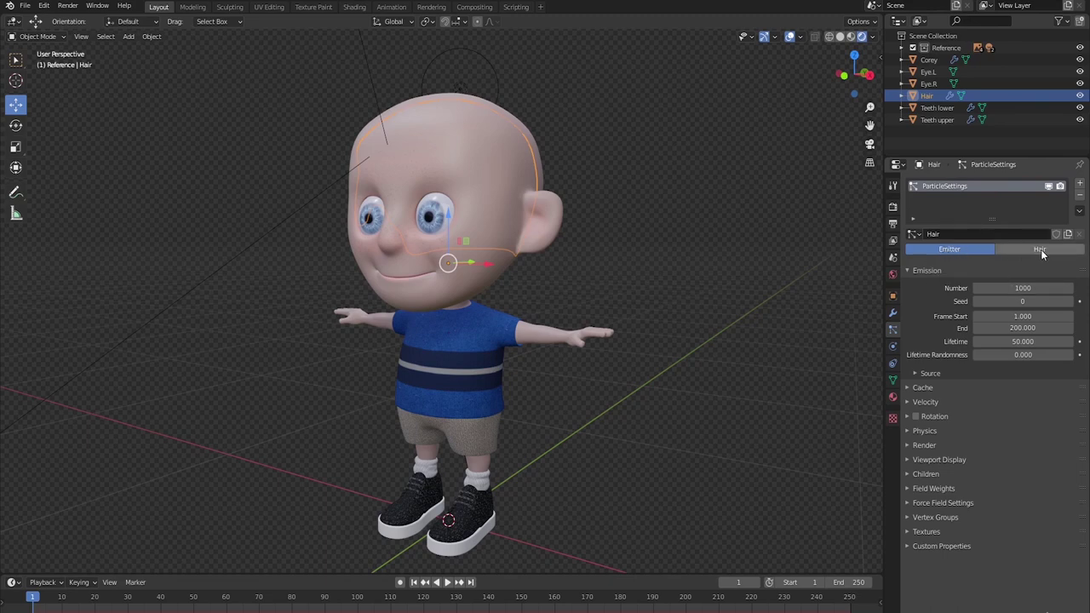
left_click(1046, 252)
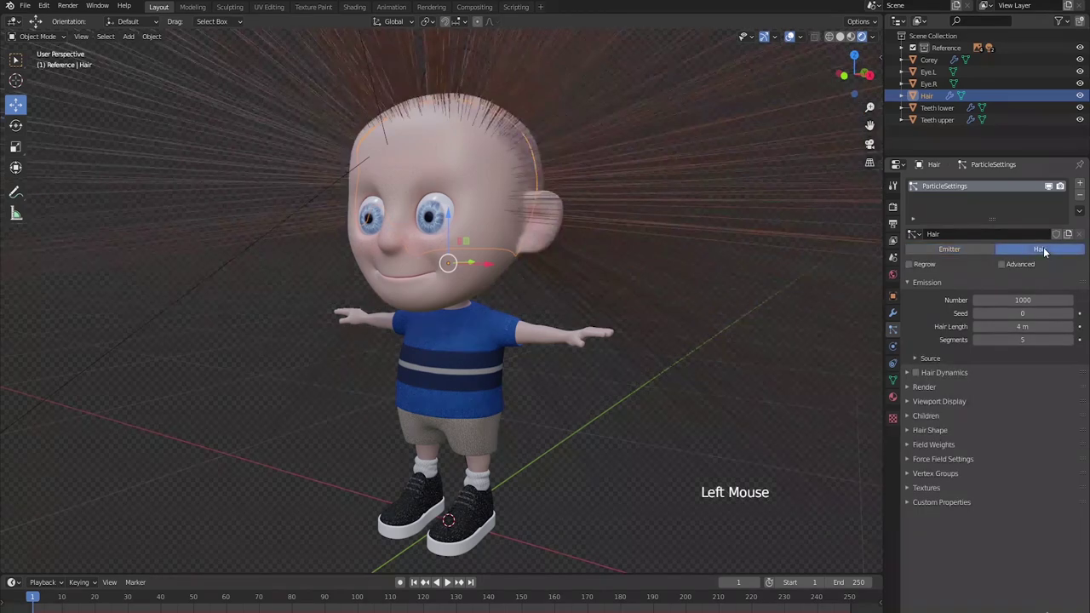
Cut the hair length to 0.2 m and inspect the brown strands around Corey's head.
scroll("down", 3)
middle_click(409, 372)
scroll("up", 3)
middle_click(534, 323)
middle_click(572, 375)
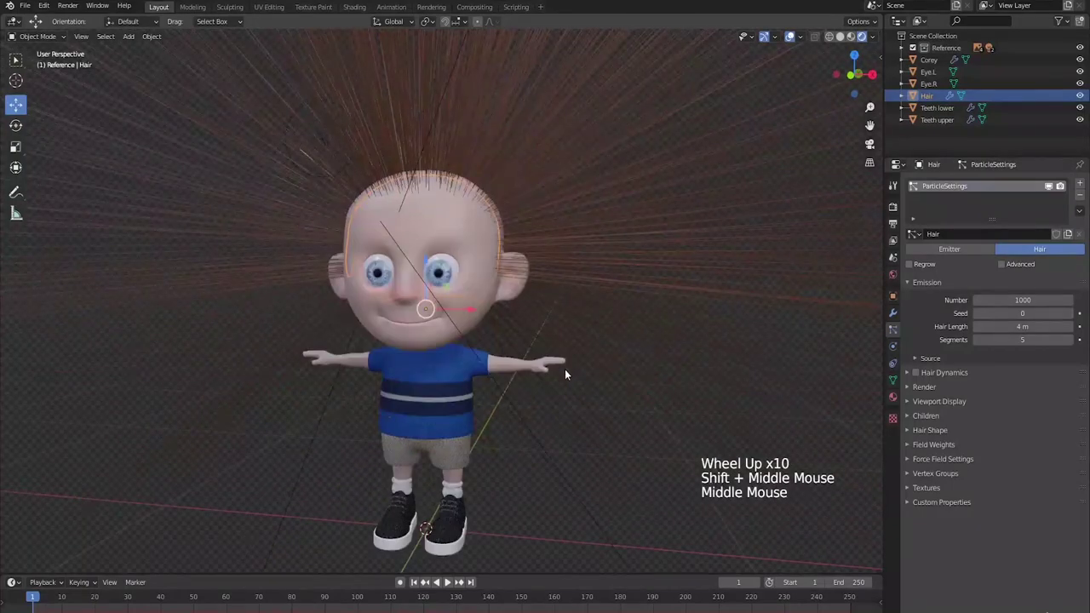
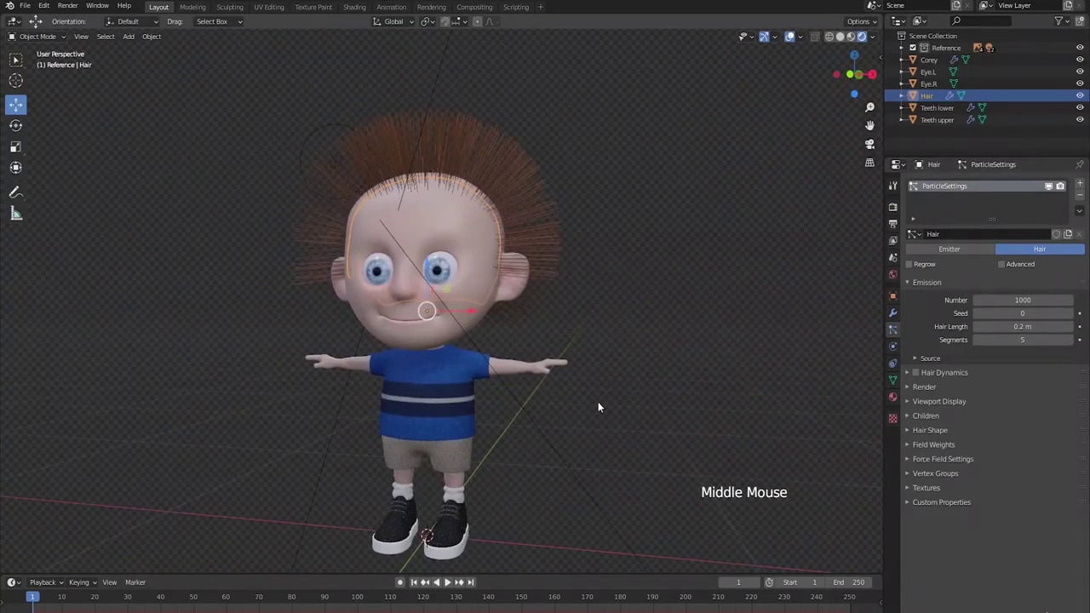
middle_click(606, 407)
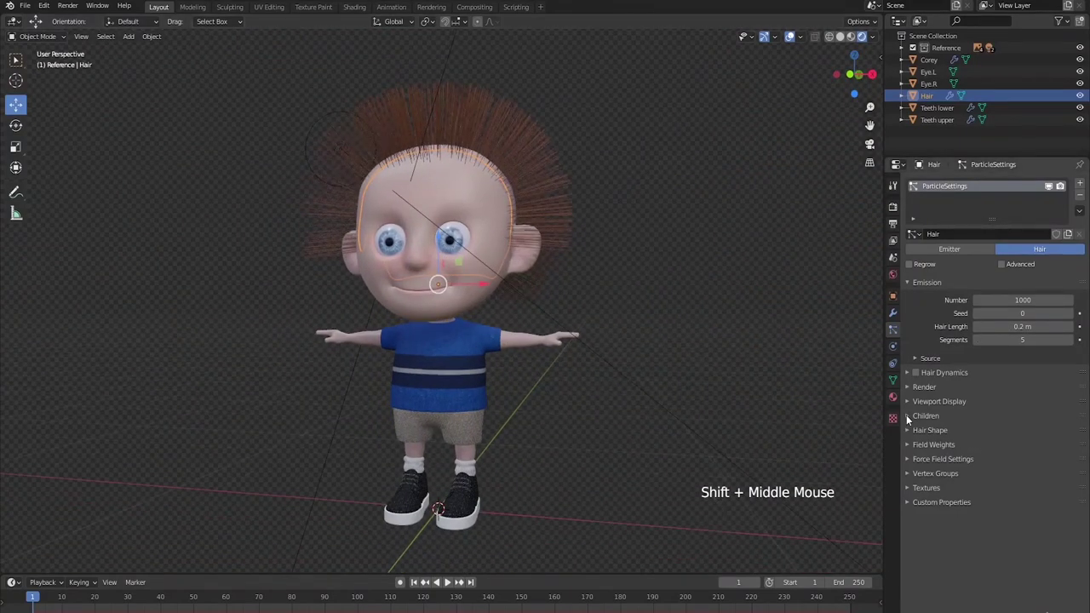
Enable Interpolated children on the hair particles for a much fuller, denser hairdo.
left_click(909, 420)
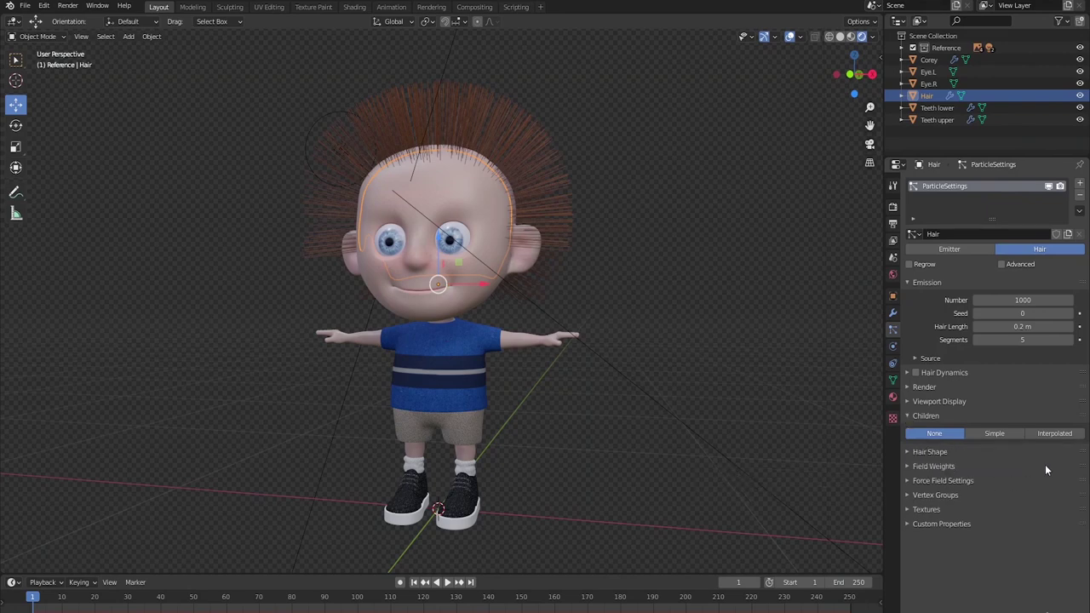
left_click(1057, 439)
middle_click(566, 351)
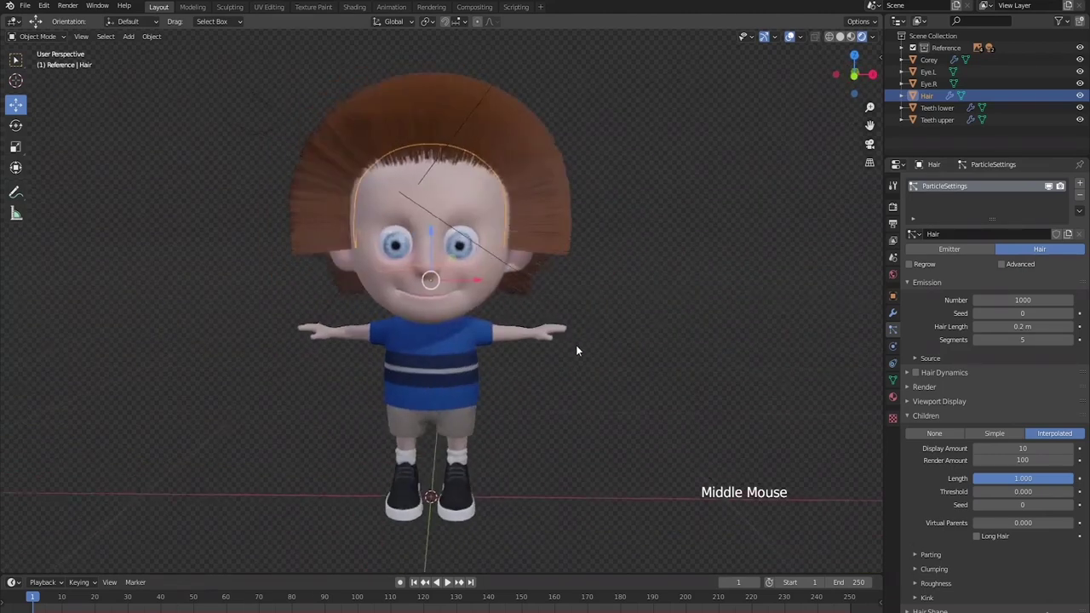
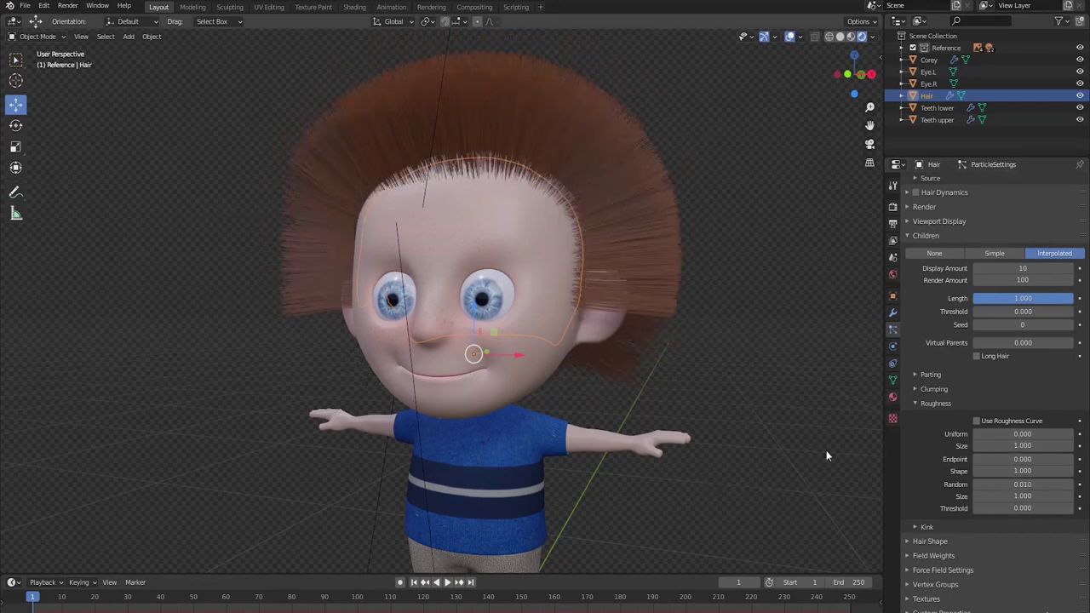
Roughen the child hairs to Random 0.075 and Endpoint 0.023, checking the frizzy look from all sides.
middle_click(753, 444)
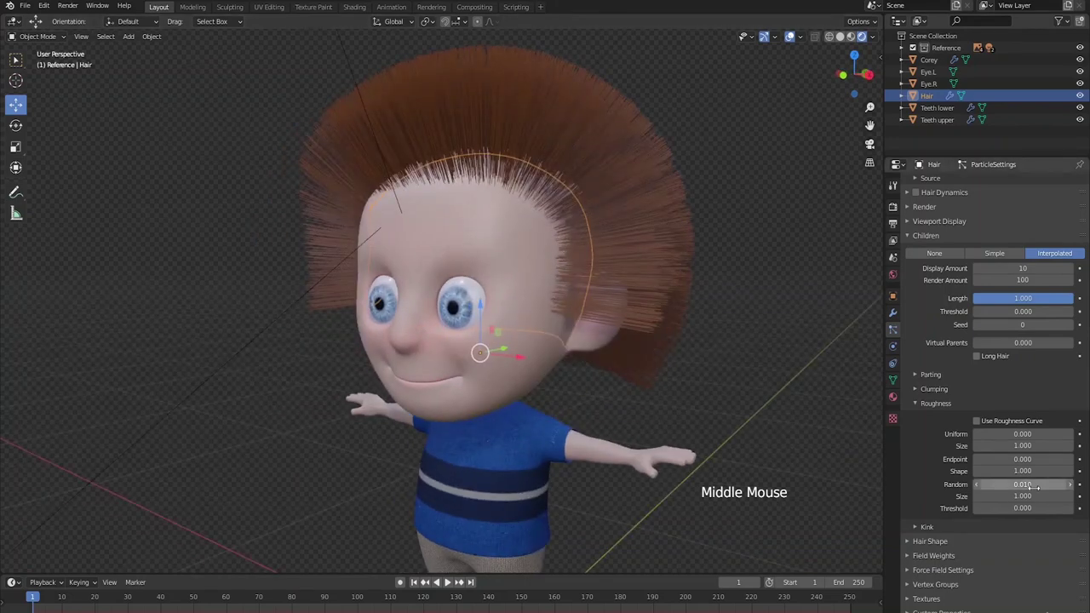
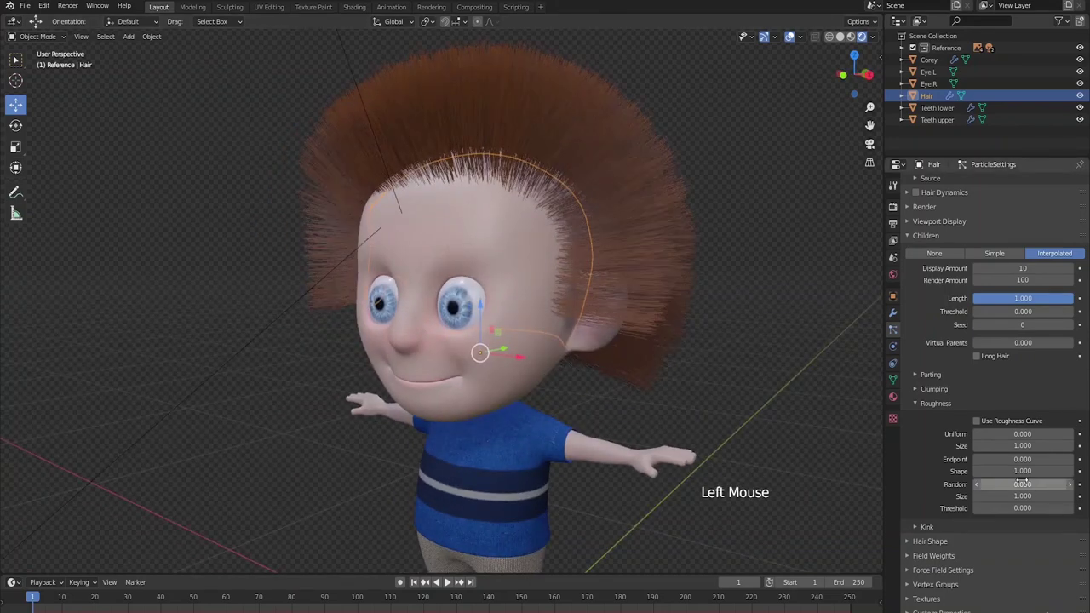
middle_click(726, 463)
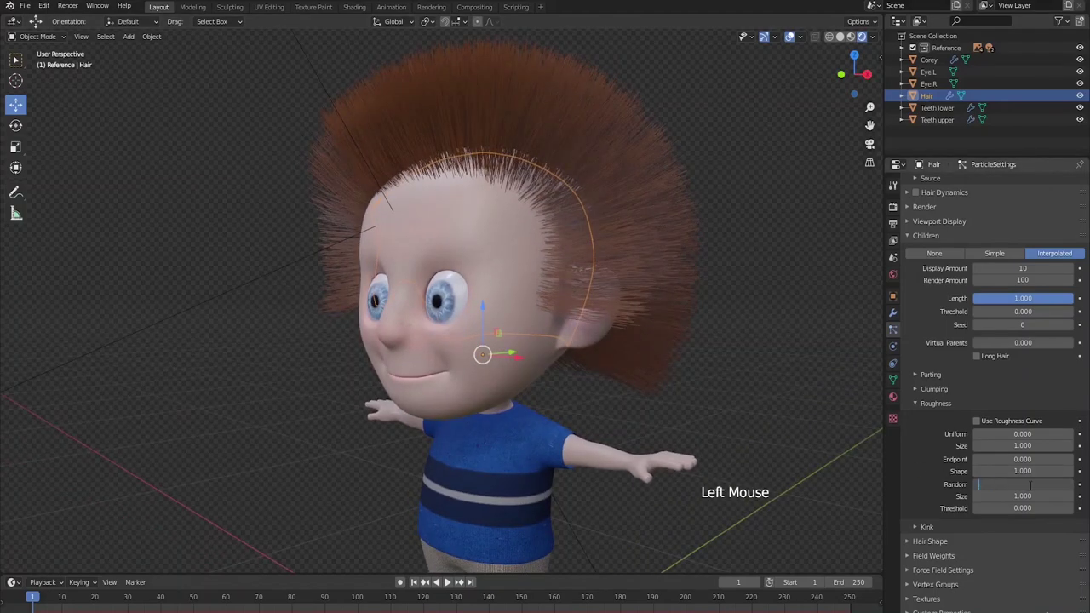
middle_click(497, 386)
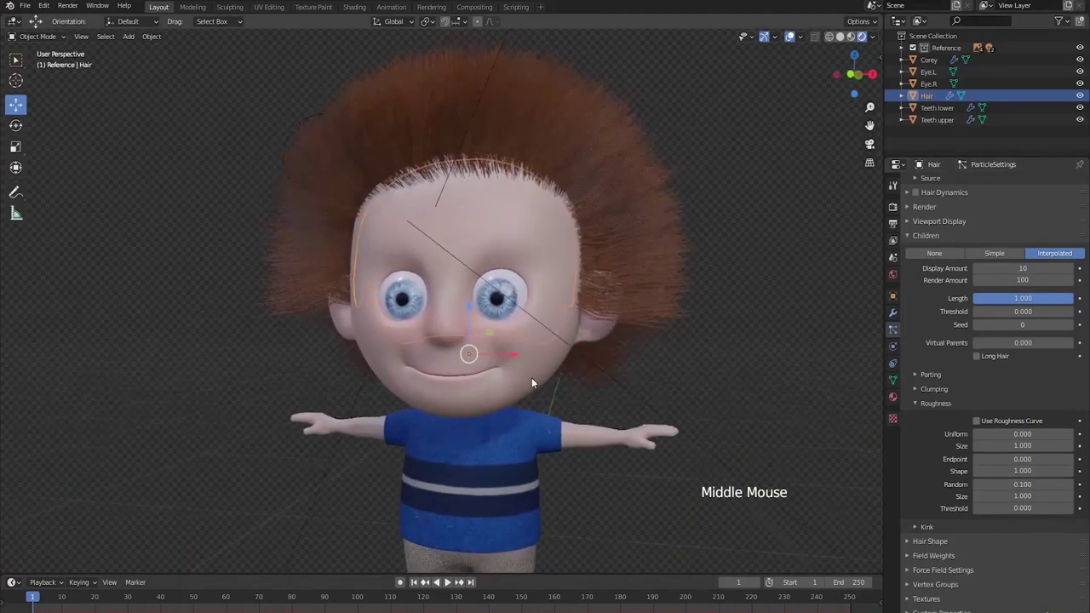
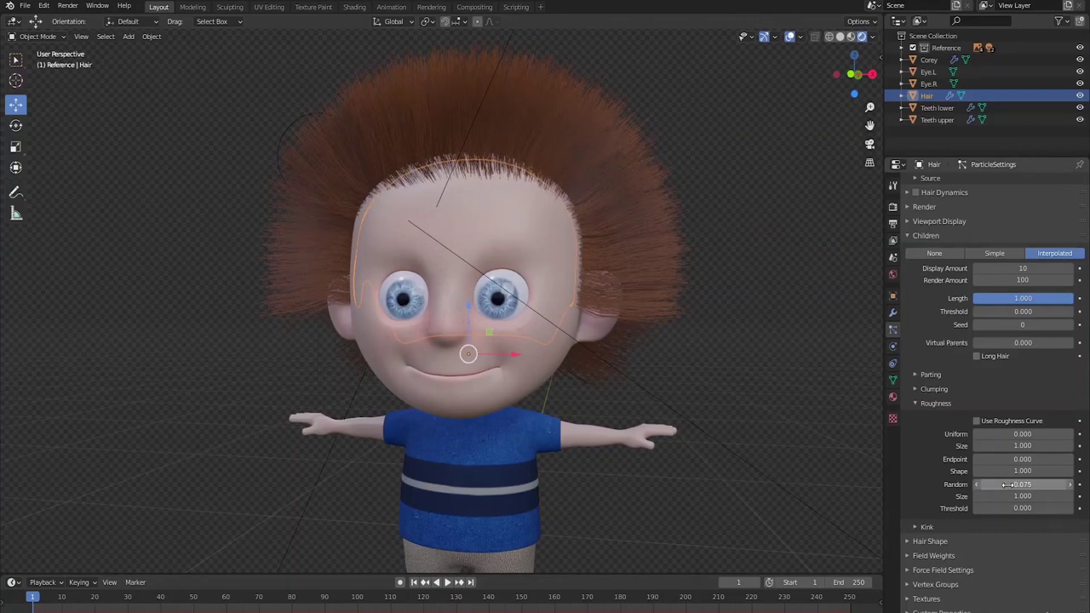
middle_click(621, 458)
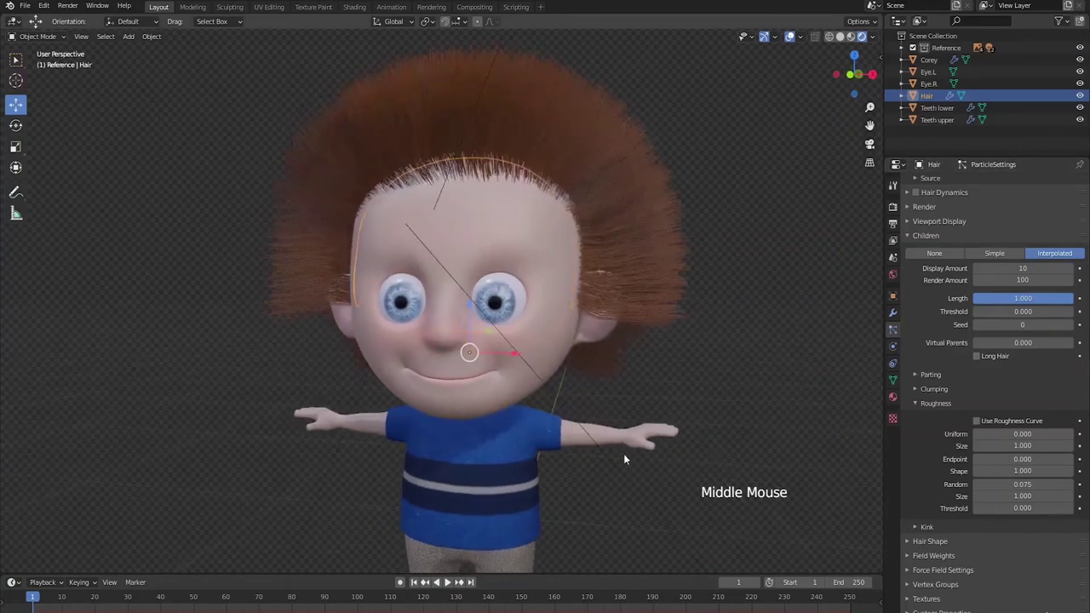
scroll("down", 3)
middle_click(653, 451)
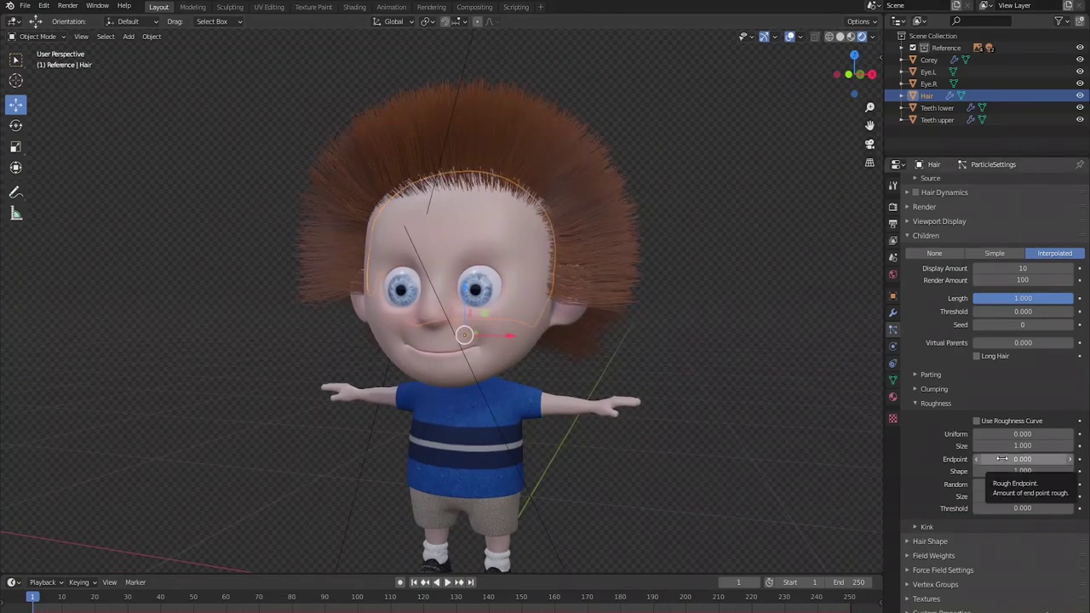